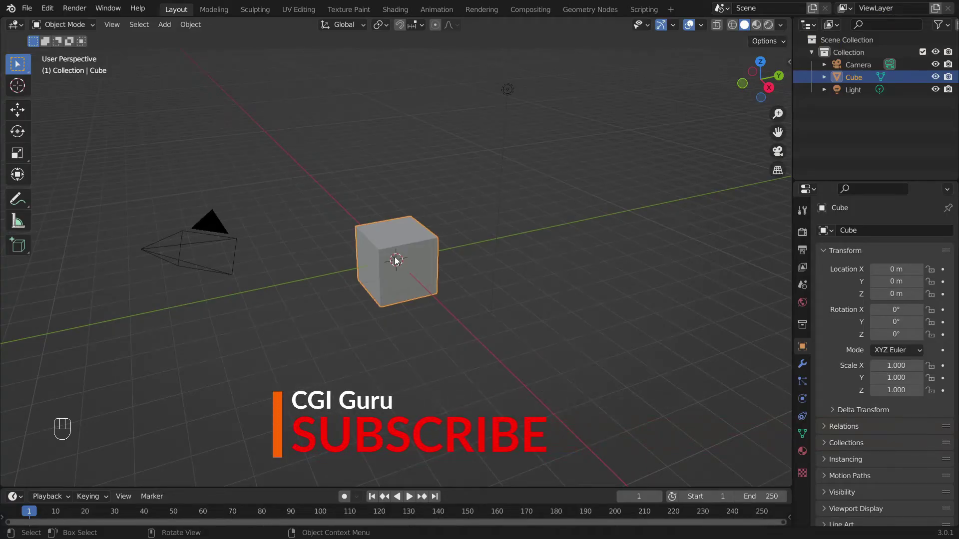
# - Remove the default cube and add a new Text object in its place
pyautogui.press('Delete')
pyautogui.press('shift+a')
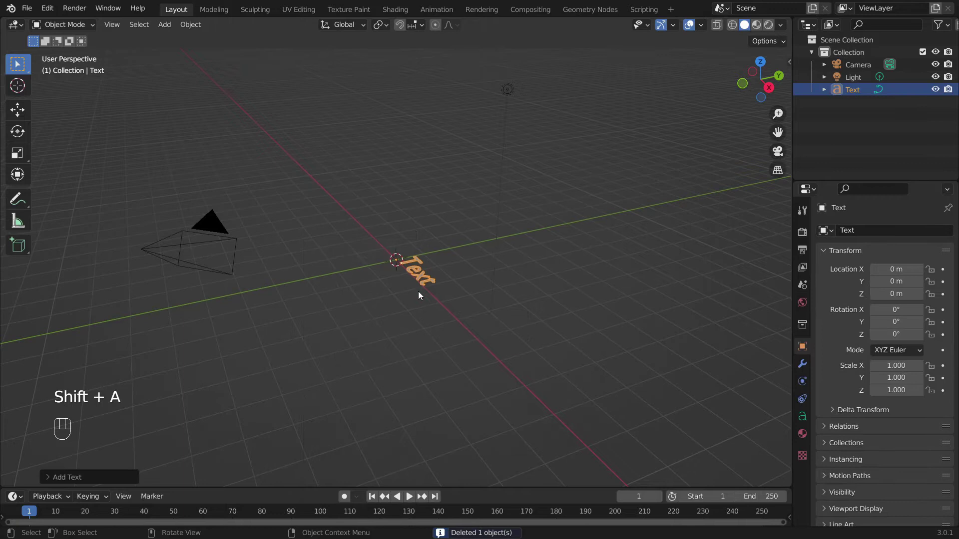
pyautogui.moveTo(481, 312); pyautogui.dragTo(529, 339)
# - Change the text's content from the default word to 'CGI Guru'
pyautogui.press('Tab')
pyautogui.press('BackSpace')
pyautogui.press('BackSpace')
pyautogui.press('BackSpace')
pyautogui.press('BackSpace')
pyautogui.press('shift+c')
pyautogui.press('shift+g')
pyautogui.press('shift+i')
pyautogui.press('space')
pyautogui.press('shift+g')
pyautogui.press('u')
pyautogui.press('r')
pyautogui.press('u')
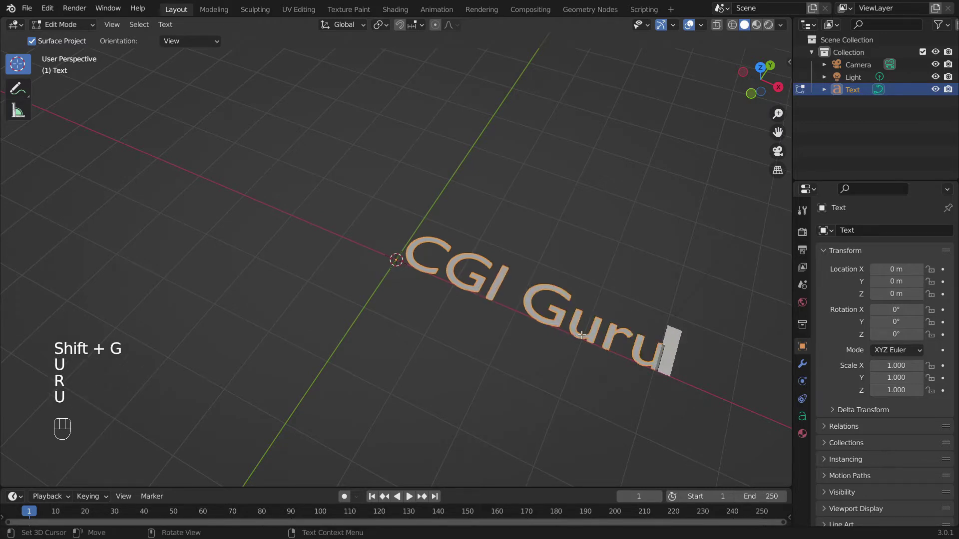
pyautogui.press('Tab')
pyautogui.moveTo(678, 370); pyautogui.dragTo(628, 335)
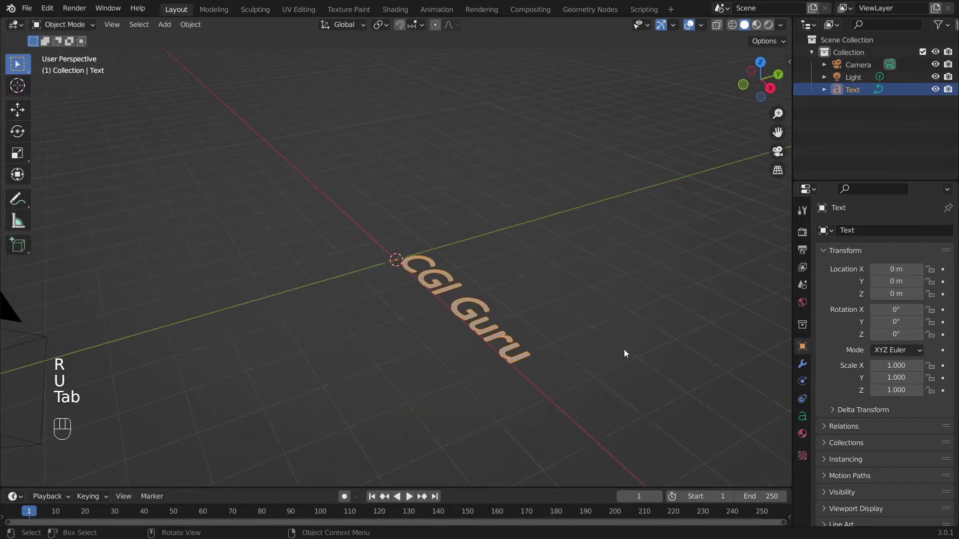
# - Rotate the text 90° about X and set Geometry Extrude 0.1 m, Offset 0.02 m
pyautogui.press('r')
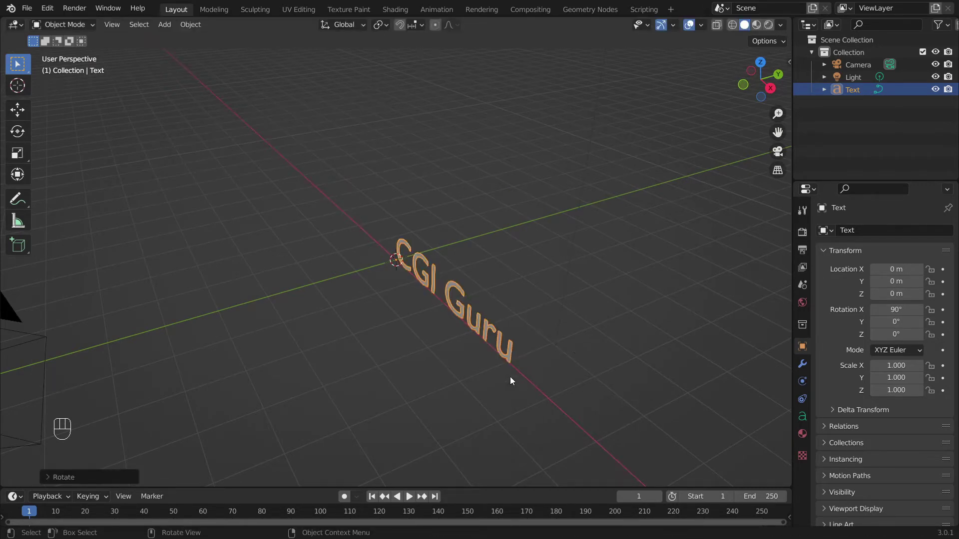
pyautogui.moveTo(495, 371); pyautogui.dragTo(635, 371)
pyautogui.moveTo(611, 257); pyautogui.dragTo(512, 326)
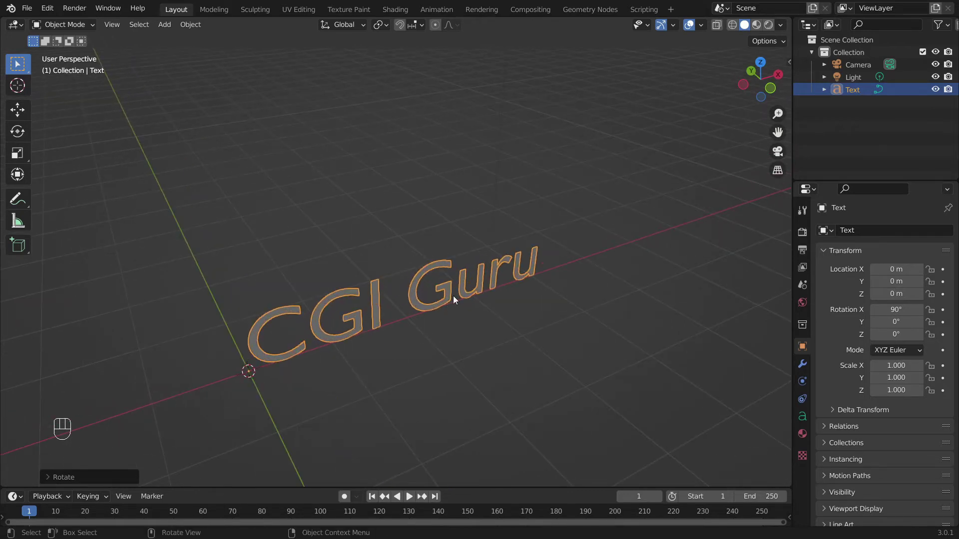
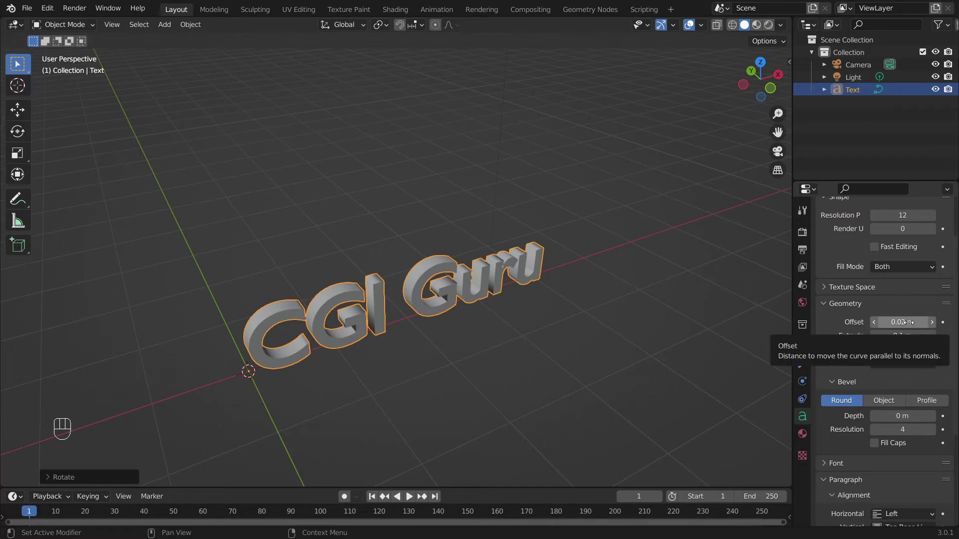
pyautogui.middleClick(471, 312)
pyautogui.moveTo(469, 310); pyautogui.dragTo(487, 270)
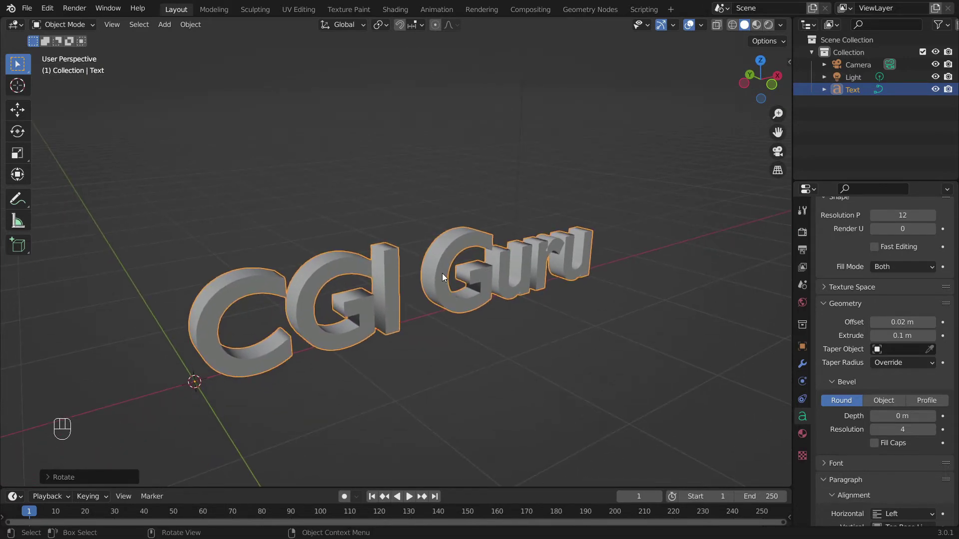
pyautogui.click(442, 277)
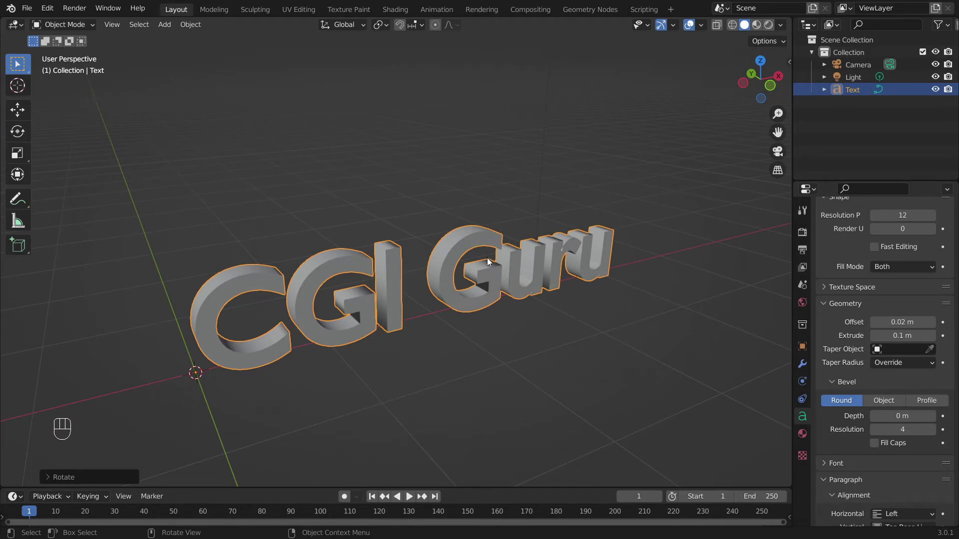
# - Re-enter the text's letter editing, correct a character, and return to object mode
pyautogui.press('Tab')
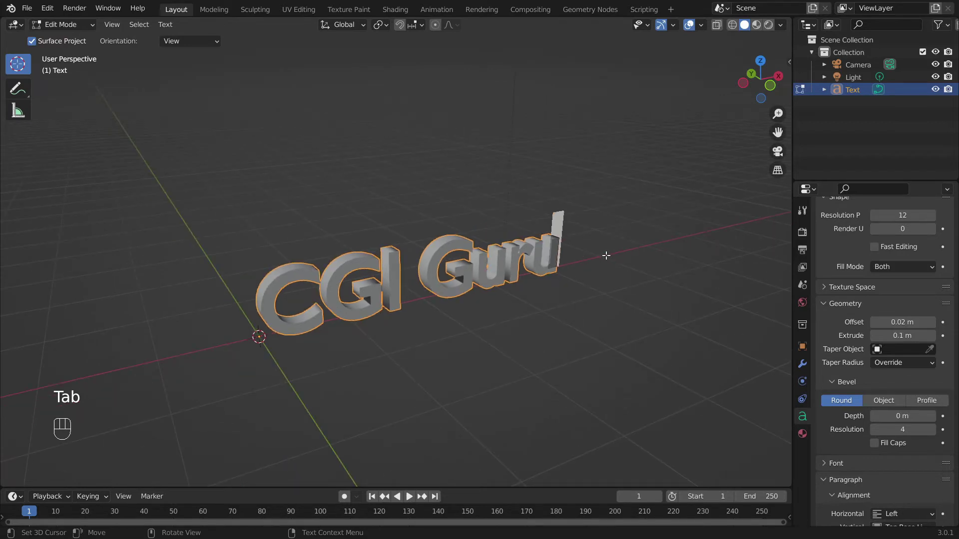
pyautogui.press('g')
pyautogui.press('BackSpace')
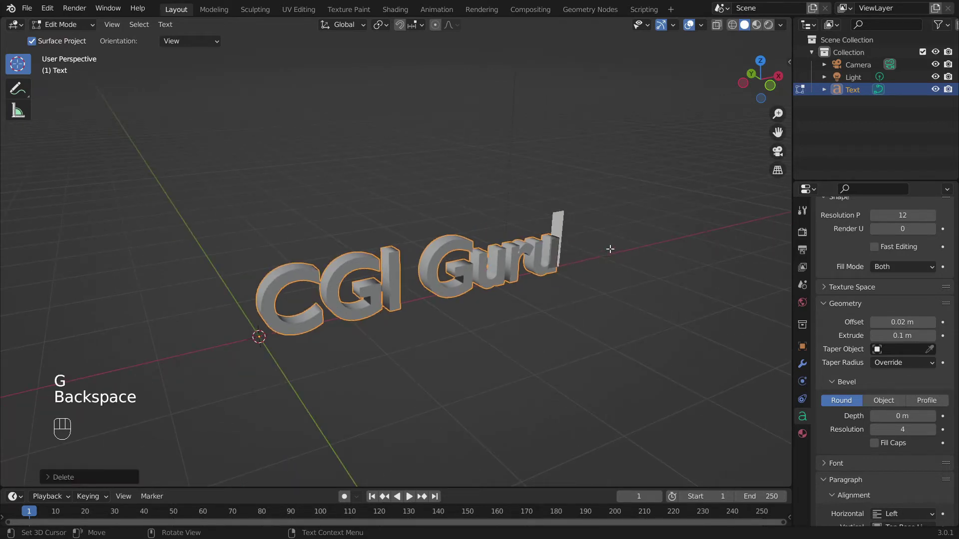
pyautogui.press('Tab')
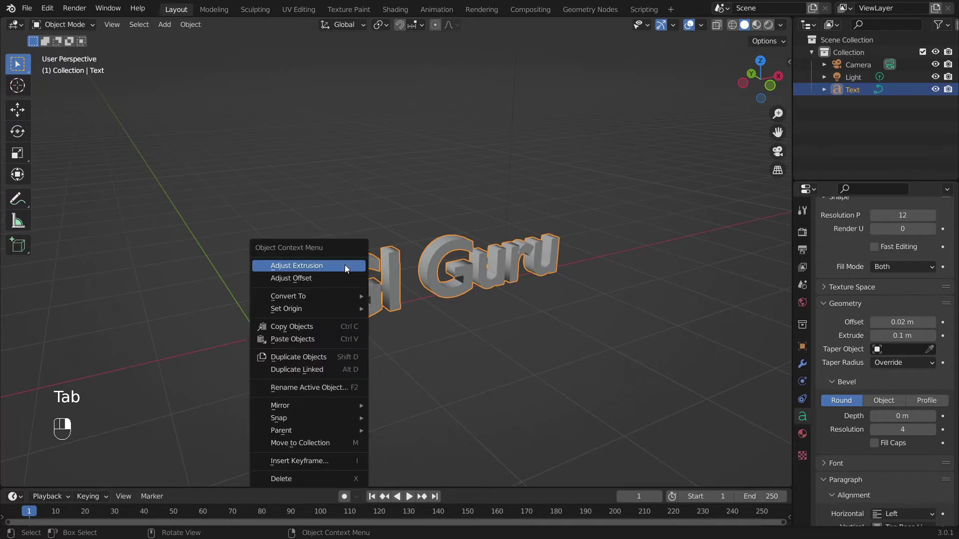
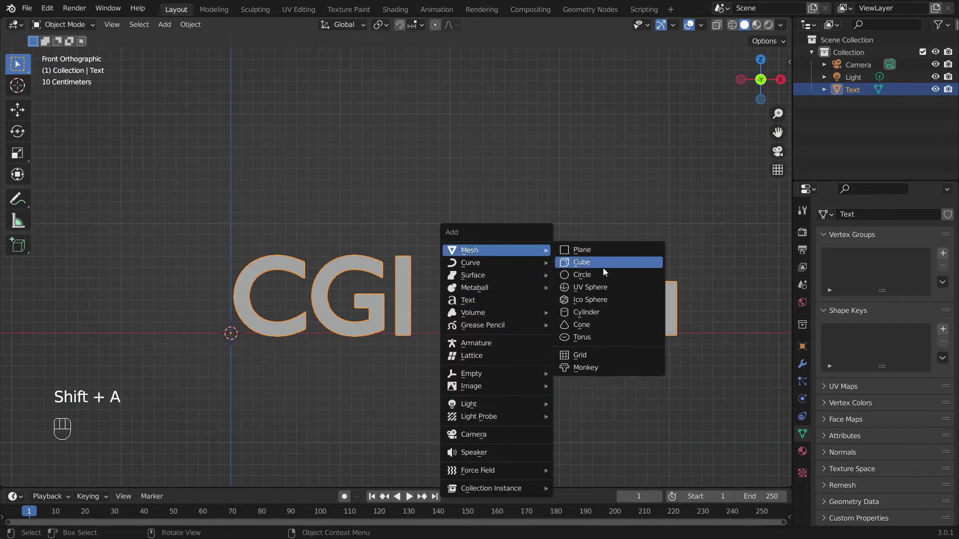
# - Move and scale the new cube in front view so it spans the CGI Guru letters along X
pyautogui.press('g')
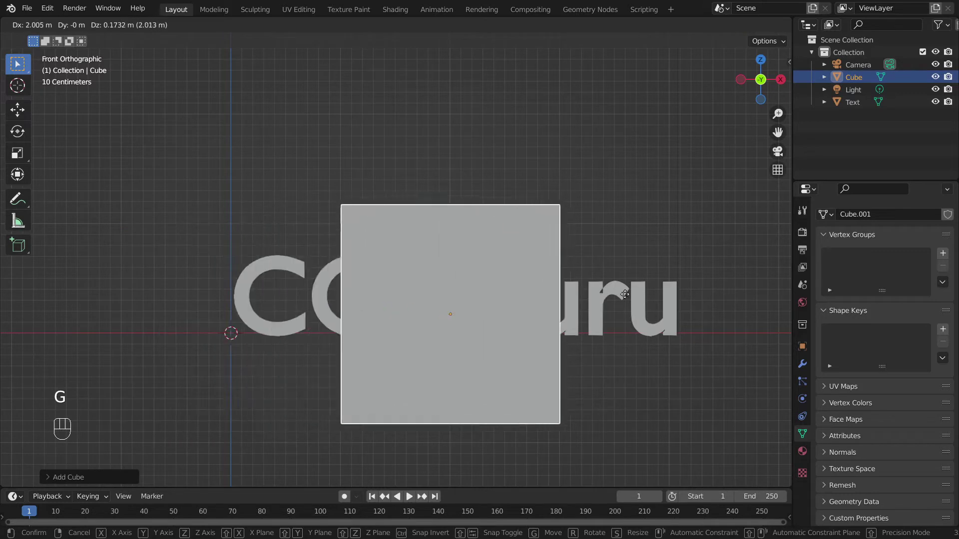
pyautogui.click(735, 27)
pyautogui.press('s')
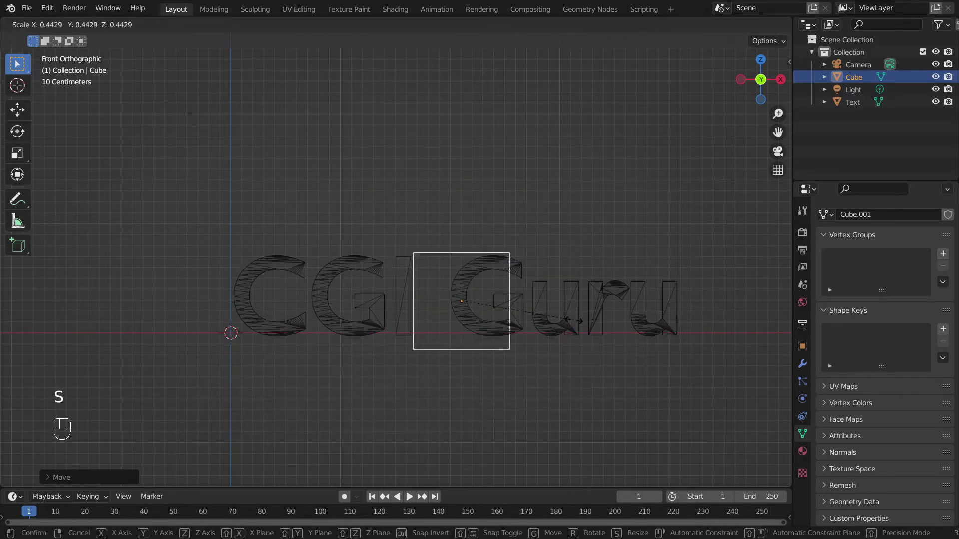
pyautogui.press('s')
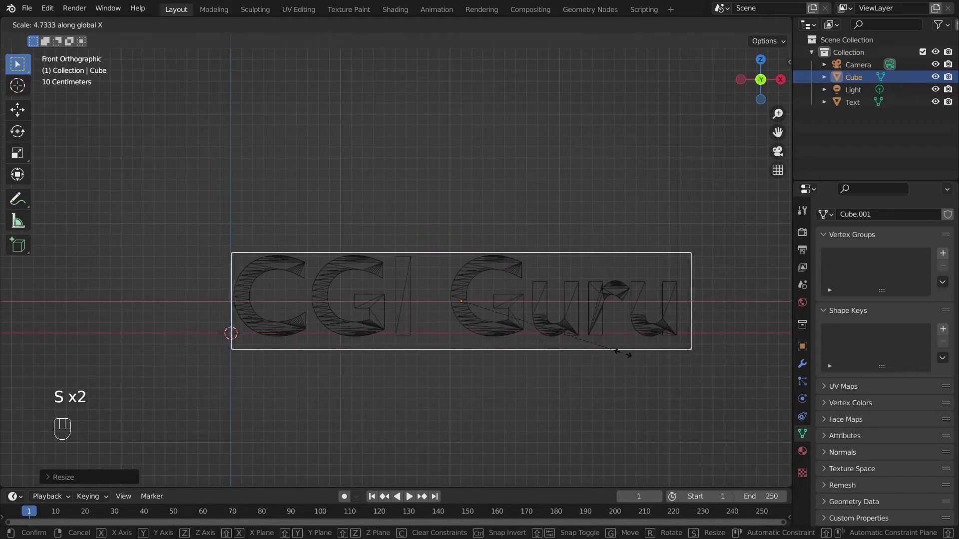
pyautogui.press('g')
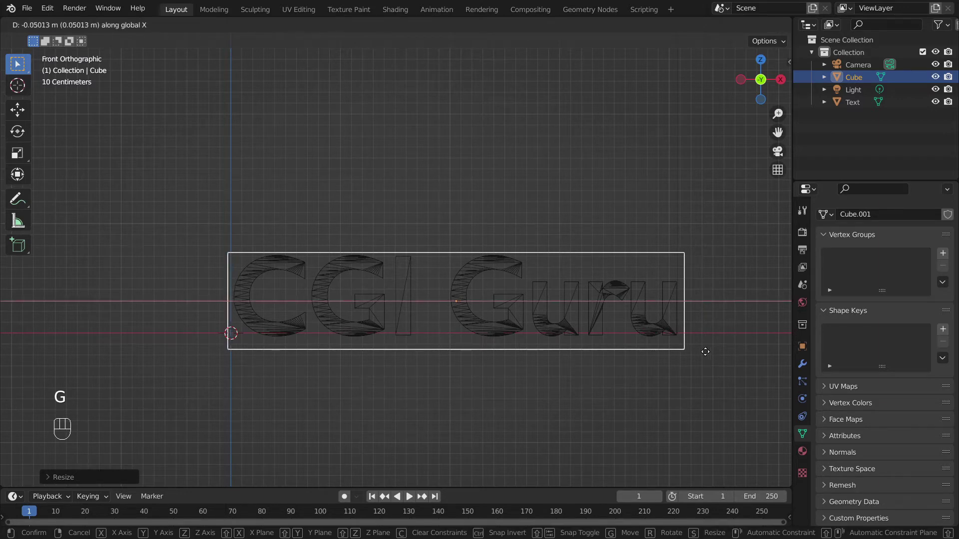
pyautogui.press('g')
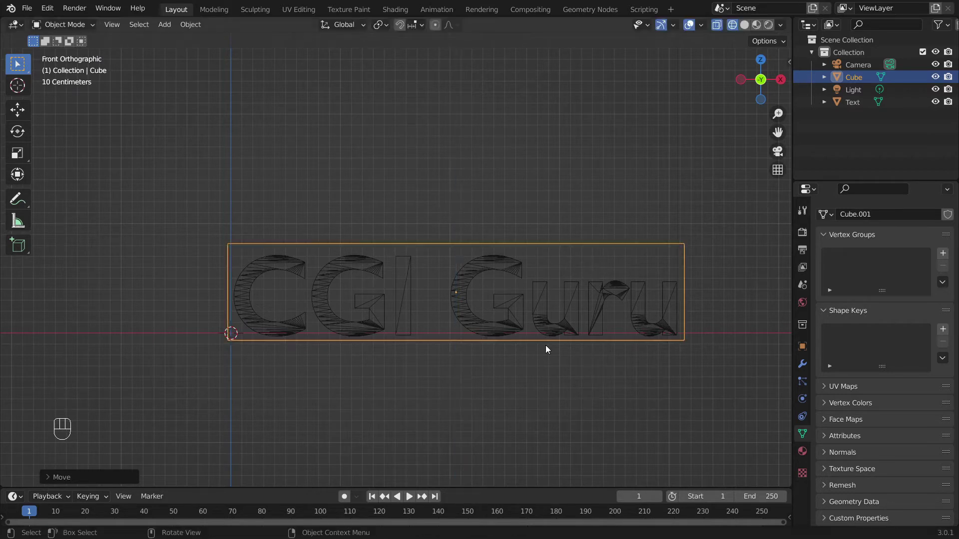
# - From the side view, scale the box along Y into a thin slab enclosing the text
pyautogui.press('KP_1')
pyautogui.press('KP_3')
pyautogui.press('s')
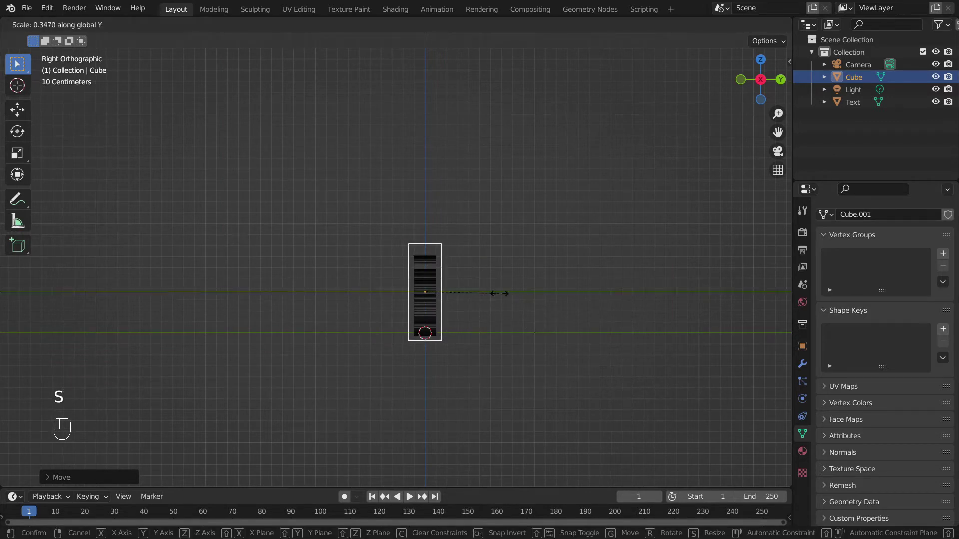
pyautogui.moveTo(525, 283); pyautogui.dragTo(714, 300)
pyautogui.click(713, 300)
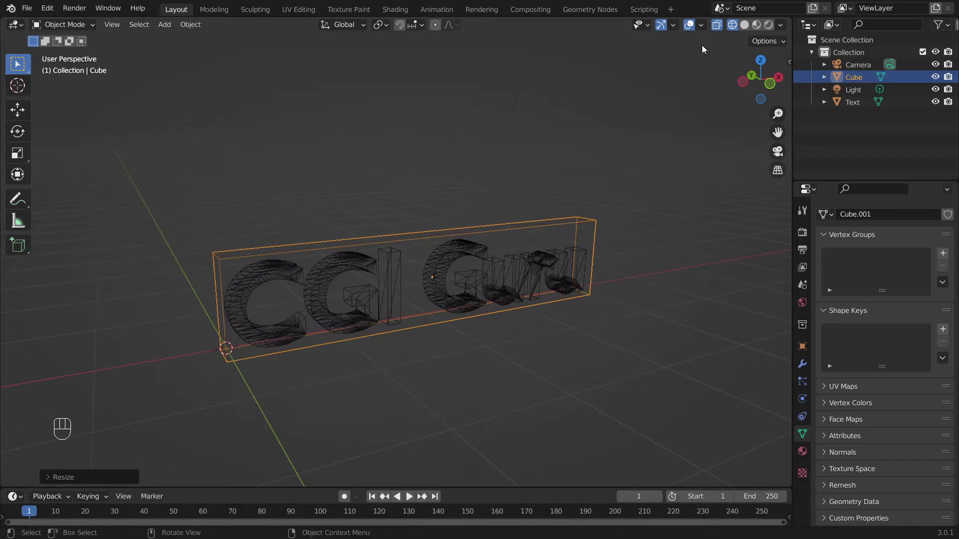
# - Open the box's Modifier properties, checking its mesh in Edit Mode along the way
pyautogui.click(743, 31)
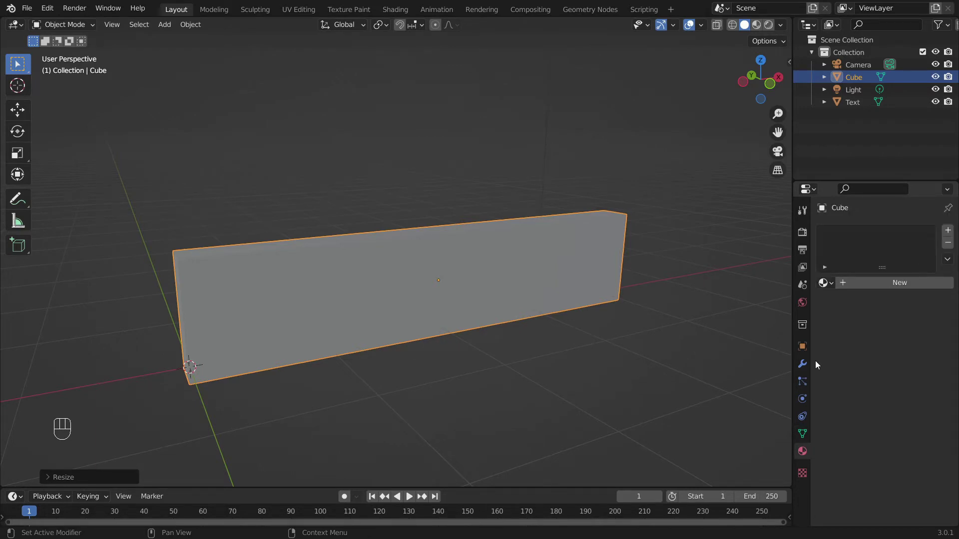
pyautogui.click(806, 366)
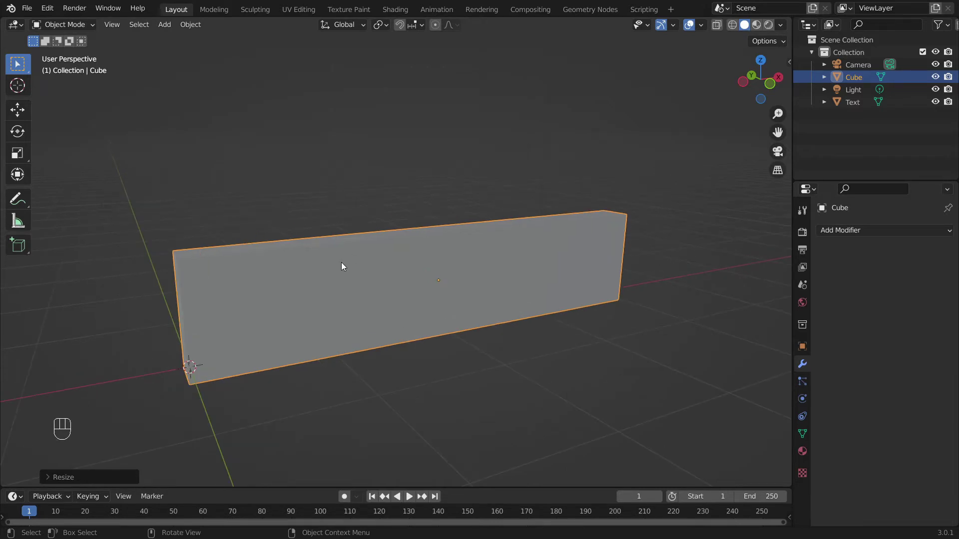
pyautogui.press('Tab')
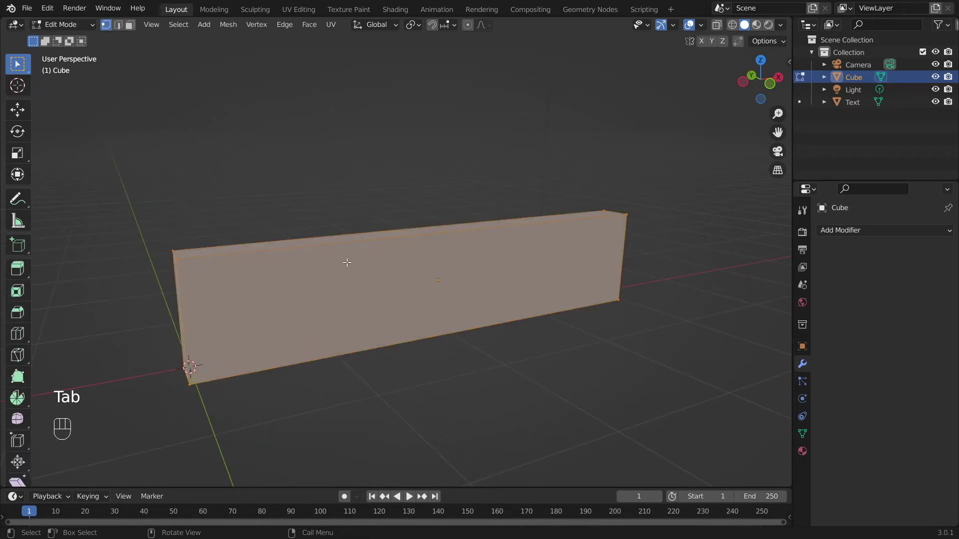
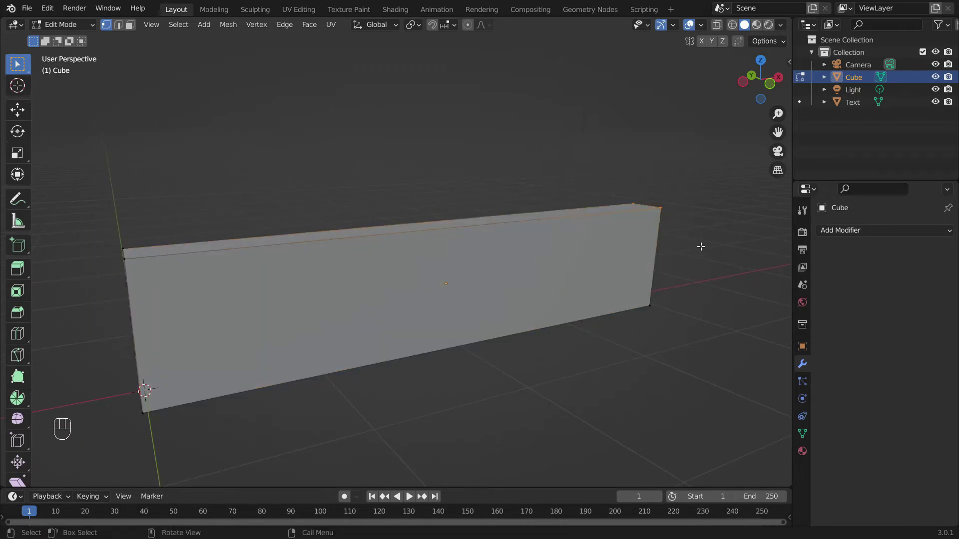
pyautogui.click(589, 361)
pyautogui.press('Tab')
# - Add a Remesh modifier in Sharp mode at octree depth 7, apply it, and inspect the dense wireframe from the front
pyautogui.moveTo(894, 235); pyautogui.dragTo(709, 404)
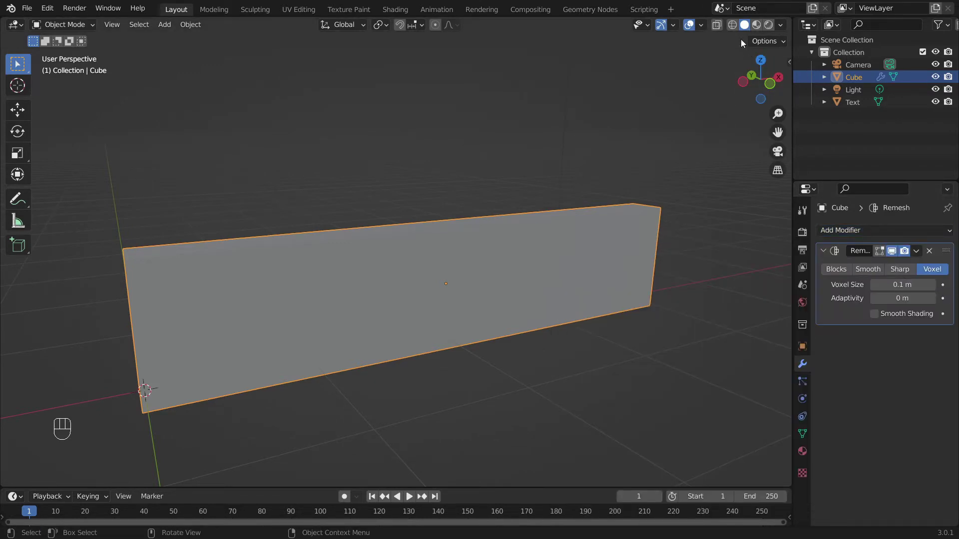
pyautogui.click(732, 28)
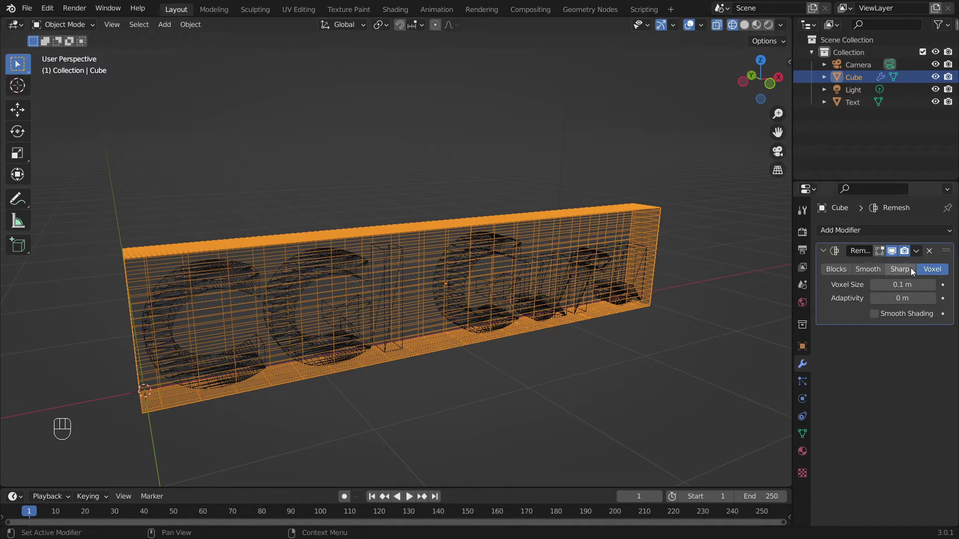
pyautogui.click(908, 274)
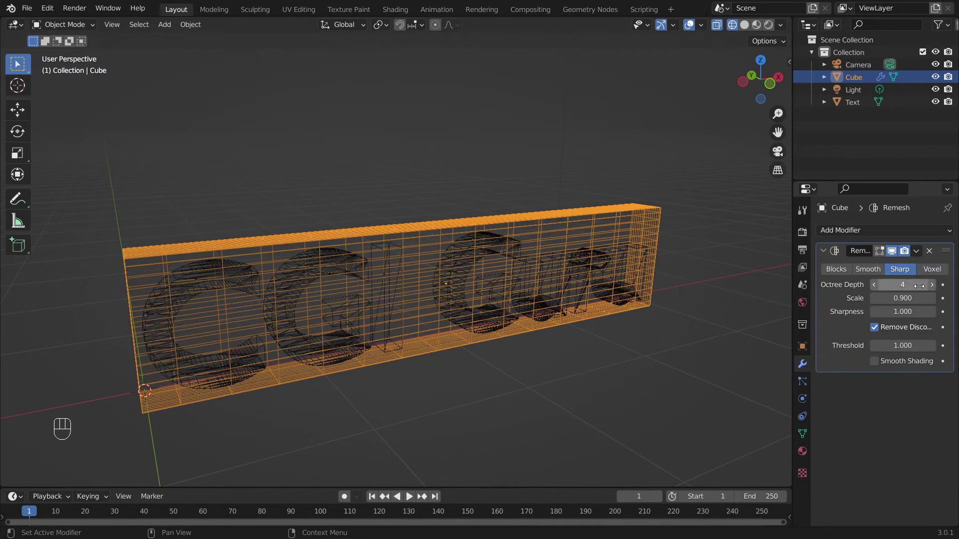
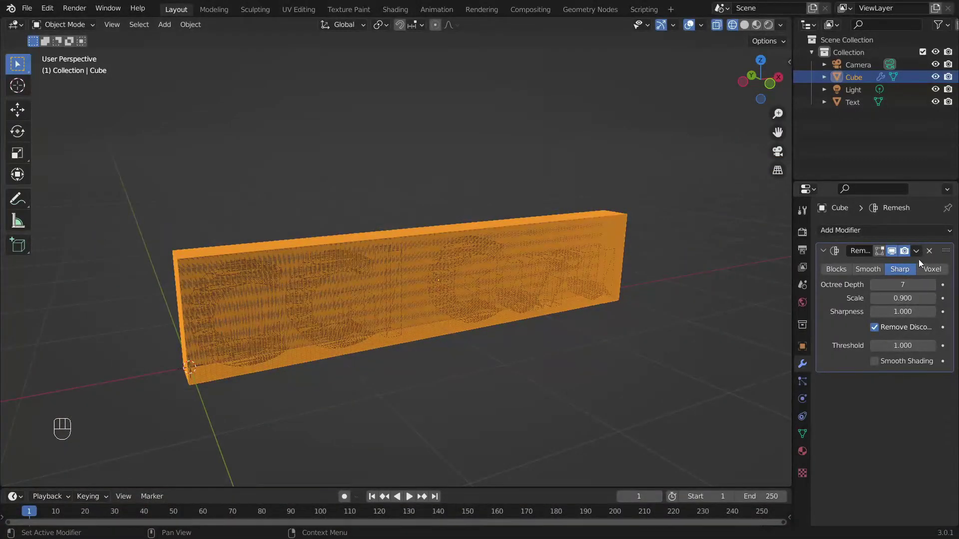
pyautogui.moveTo(923, 252); pyautogui.dragTo(893, 270)
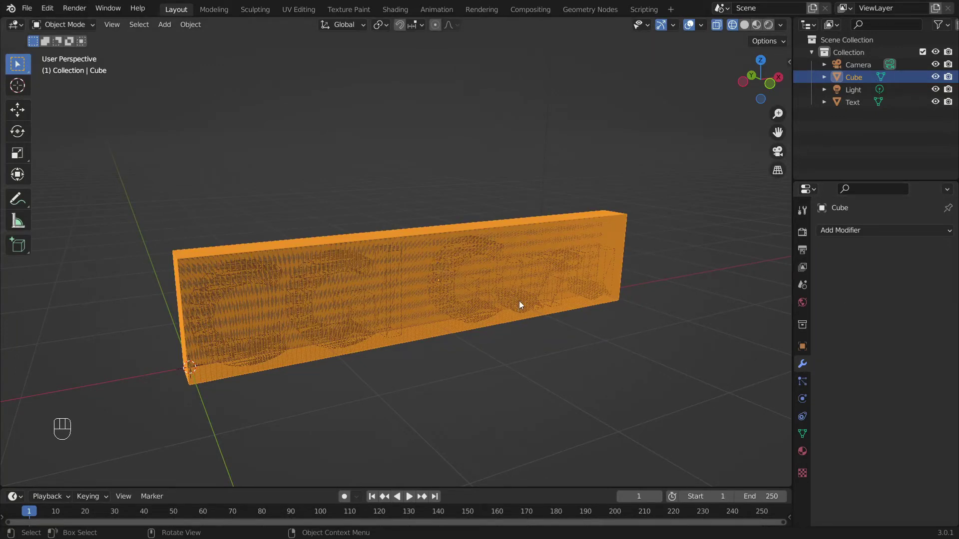
pyautogui.press('KP_1')
pyautogui.moveTo(676, 315); pyautogui.dragTo(600, 289)
pyautogui.press('Tab')
pyautogui.press('Tab')
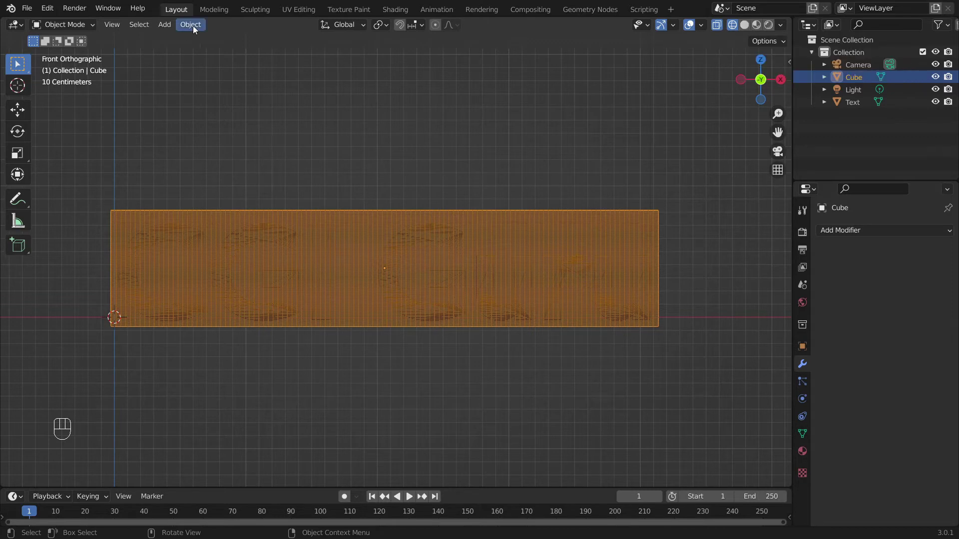
# - Play the explode preview of the slab shattering, return to Solid shading and bring up its particle settings
pyautogui.moveTo(197, 28); pyautogui.dragTo(351, 362)
pyautogui.moveTo(317, 267); pyautogui.dragTo(391, 319)
pyautogui.middleClick(394, 316)
pyautogui.middleClick(479, 280)
pyautogui.middleClick(562, 303)
pyautogui.moveTo(616, 298); pyautogui.dragTo(560, 285)
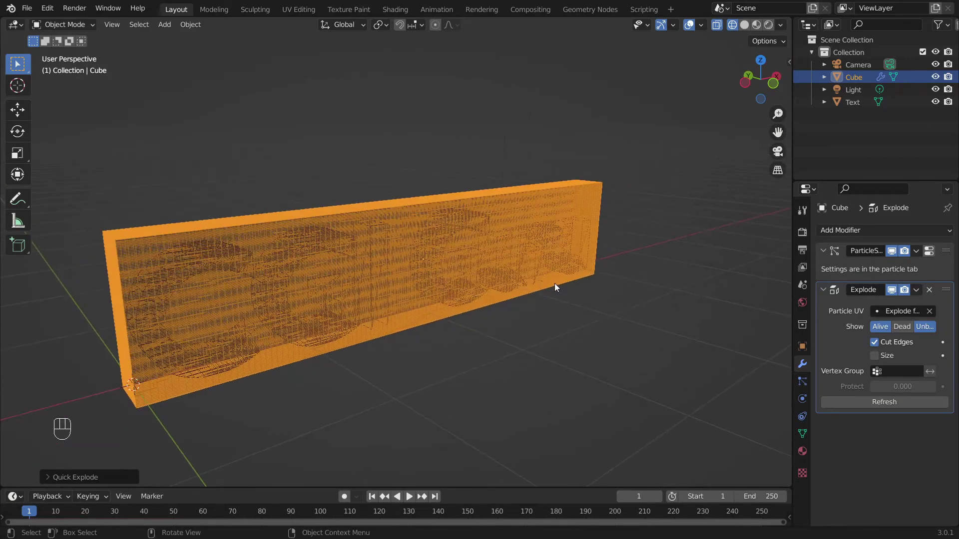
pyautogui.press('space')
pyautogui.click(532, 288)
pyautogui.click(514, 291)
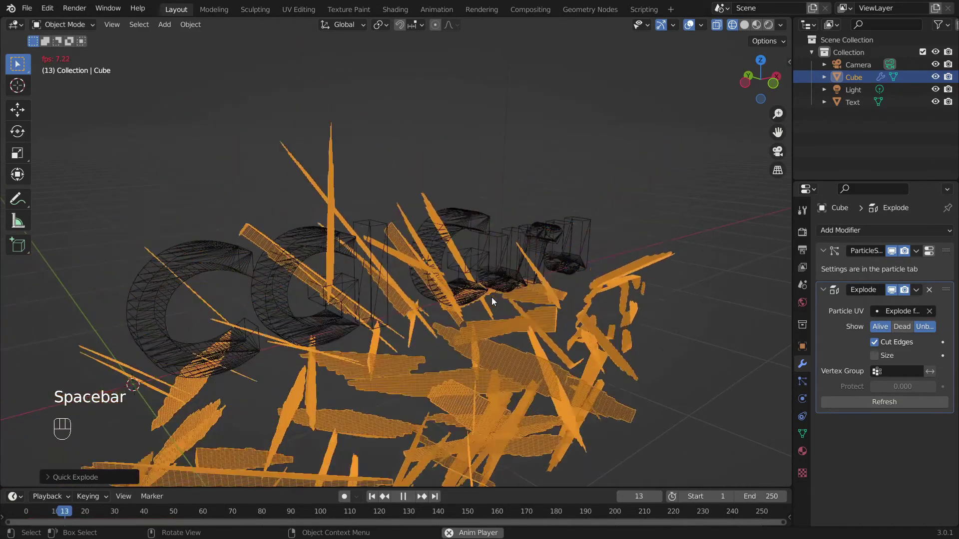
pyautogui.press('space')
pyautogui.click(373, 495)
pyautogui.click(744, 26)
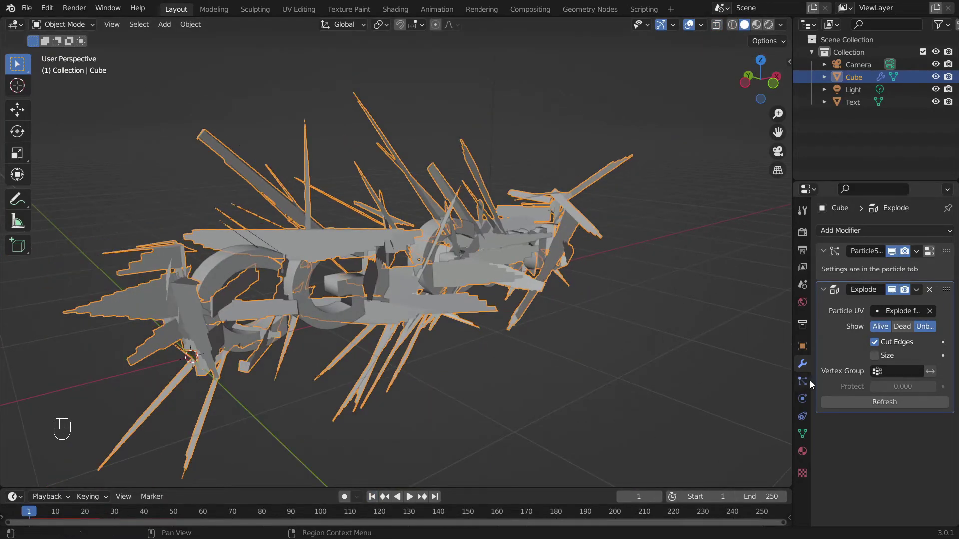
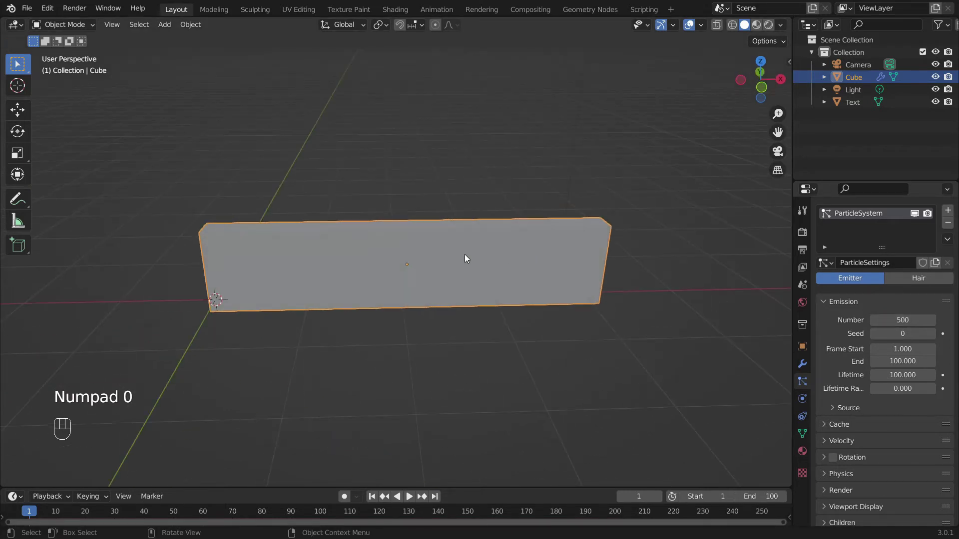
# - Play and stop the explosion at the current 500-particle count
pyautogui.click(482, 250)
pyautogui.press('space')
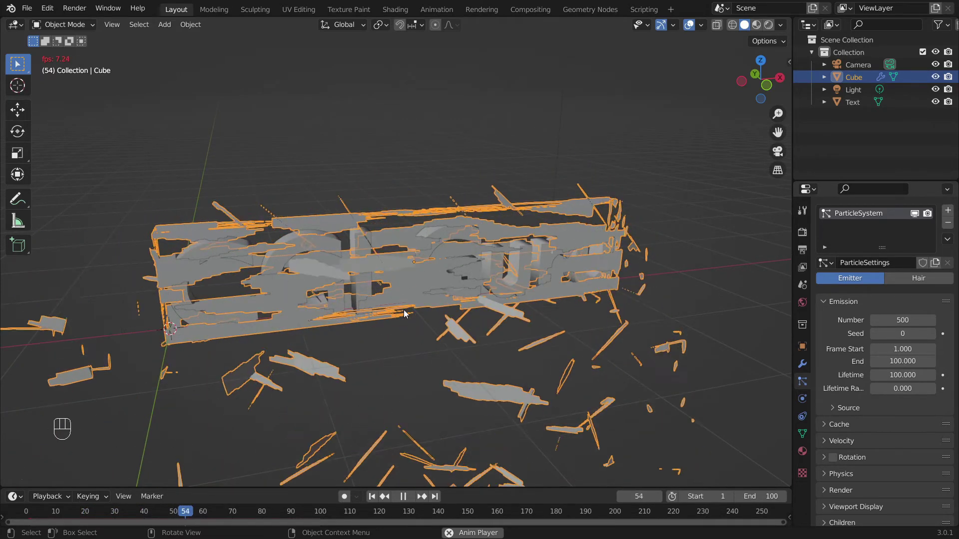
pyautogui.press('space')
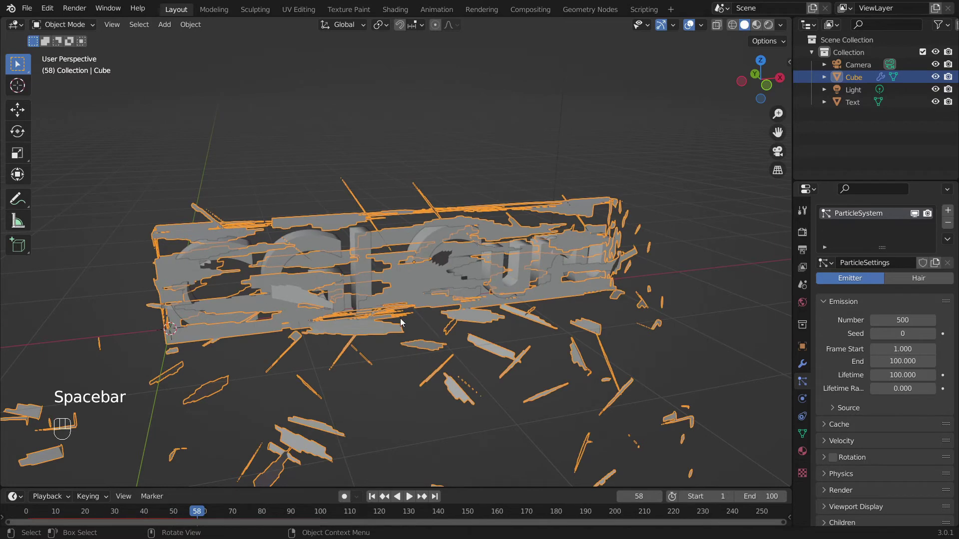
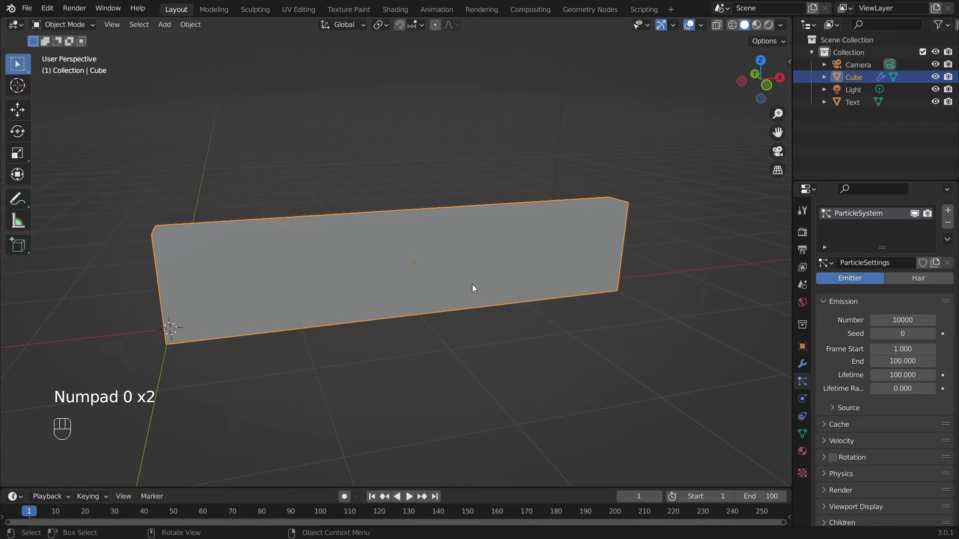
# - Replay the explosion with Emission Number 10000, then add a Plane mesh to the scene
pyautogui.press('space')
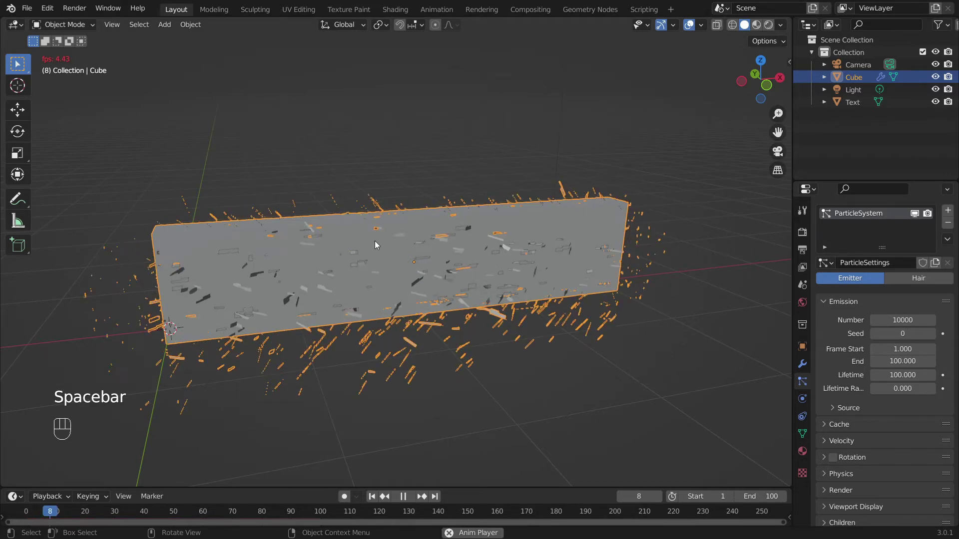
pyautogui.middleClick(393, 260)
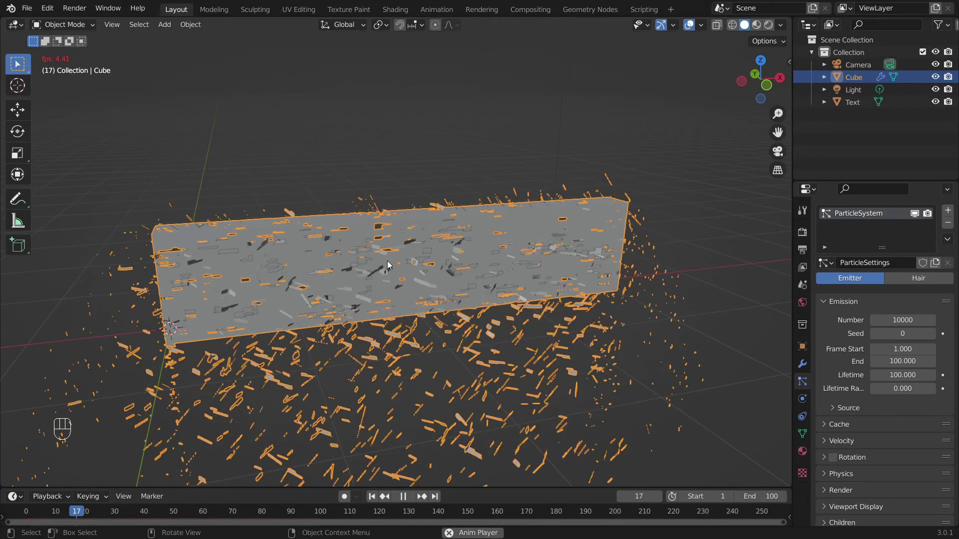
pyautogui.moveTo(395, 256); pyautogui.dragTo(395, 248)
pyautogui.middleClick(395, 248)
pyautogui.press('space')
pyautogui.moveTo(376, 498); pyautogui.dragTo(377, 315)
pyautogui.press('shift+a')
# - Scale the plane into a large floor and slide it along X under the box
pyautogui.press('s')
pyautogui.press('g')
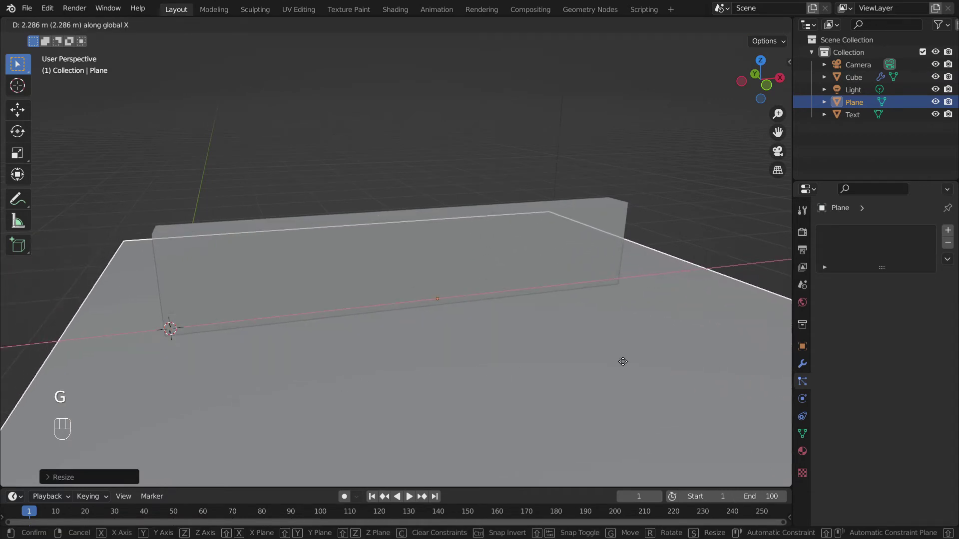
pyautogui.moveTo(420, 350); pyautogui.dragTo(446, 356)
pyautogui.click(446, 356)
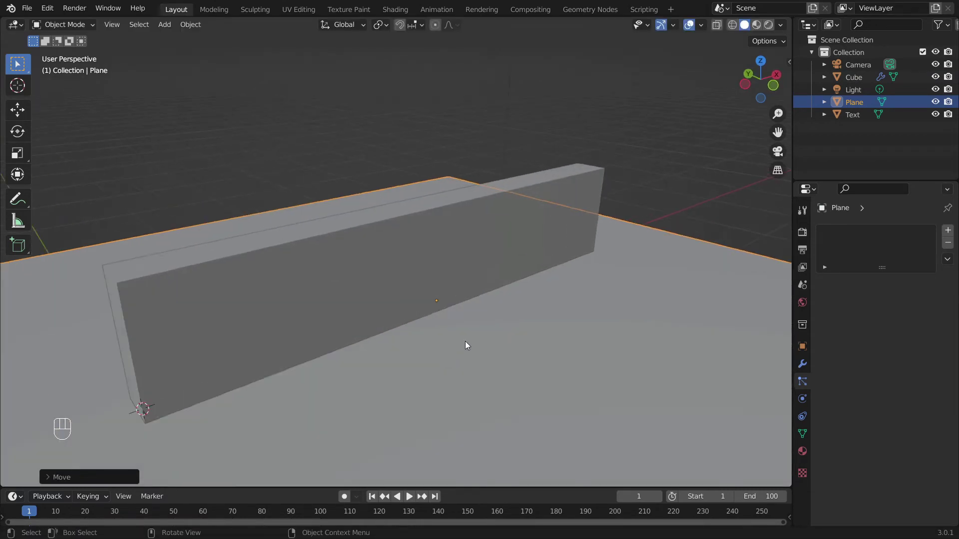
# - Fine-tune the floor's position and switch the viewport to Rendered shading to see shadows
pyautogui.middleClick(463, 343)
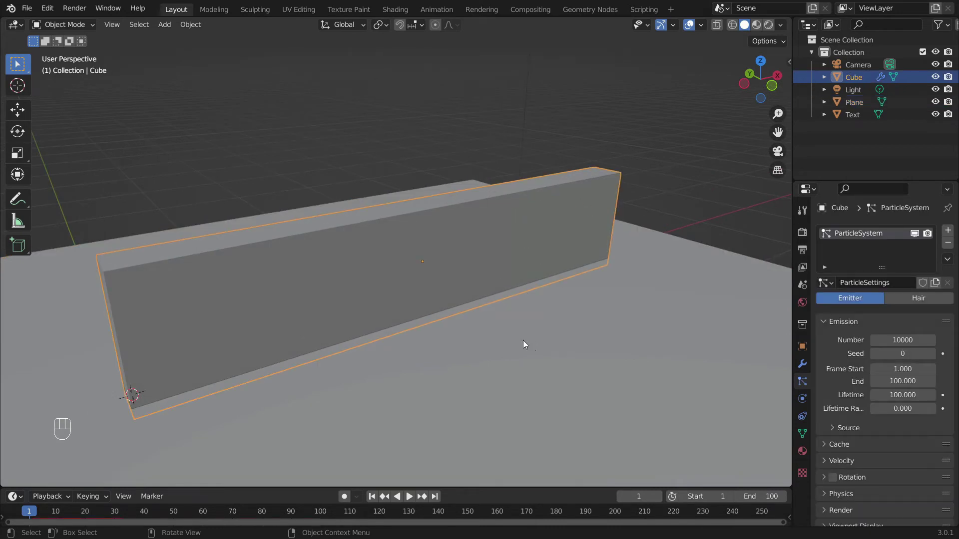
pyautogui.click(538, 388)
pyautogui.press('g')
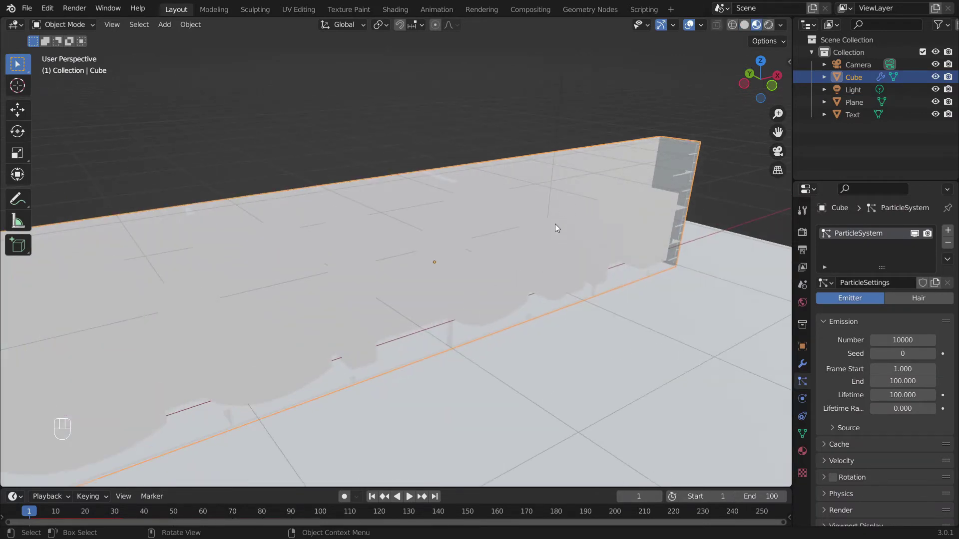
pyautogui.click(534, 225)
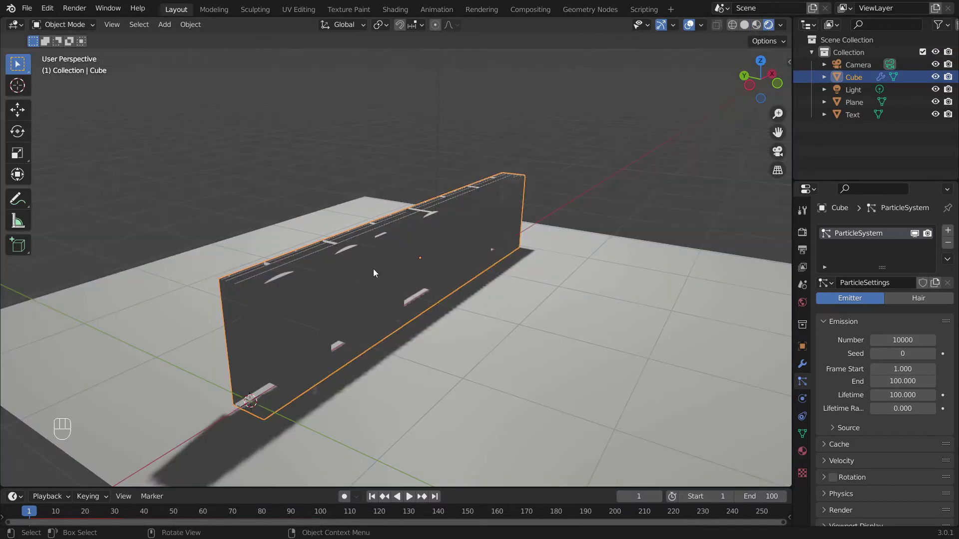
pyautogui.moveTo(388, 278); pyautogui.dragTo(362, 299)
# - Give the box a new material with a wood flooring Image Texture on Base Color, preview it, and select the text
pyautogui.click(361, 300)
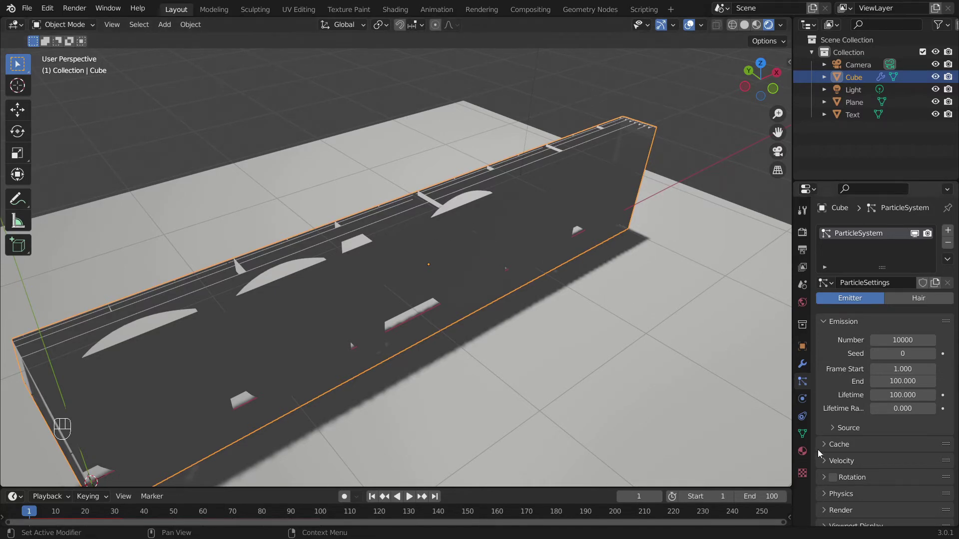
pyautogui.moveTo(802, 455); pyautogui.dragTo(484, 233)
pyautogui.moveTo(484, 233); pyautogui.dragTo(487, 207)
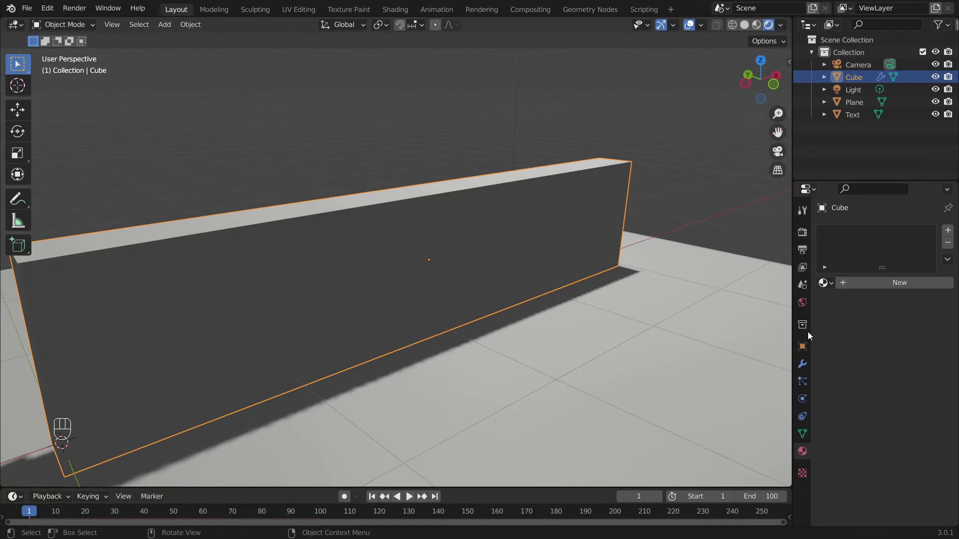
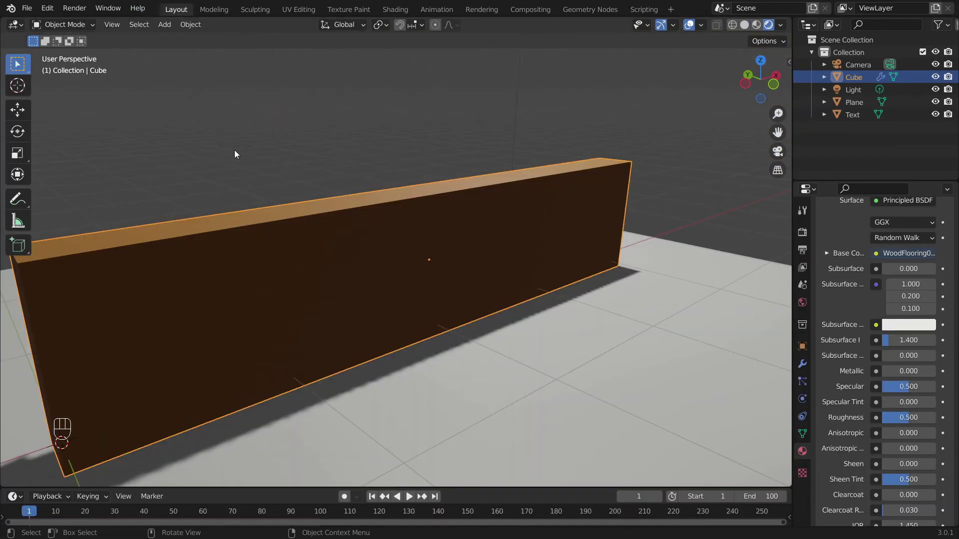
pyautogui.moveTo(456, 288); pyautogui.dragTo(513, 270)
pyautogui.moveTo(517, 270); pyautogui.dragTo(559, 238)
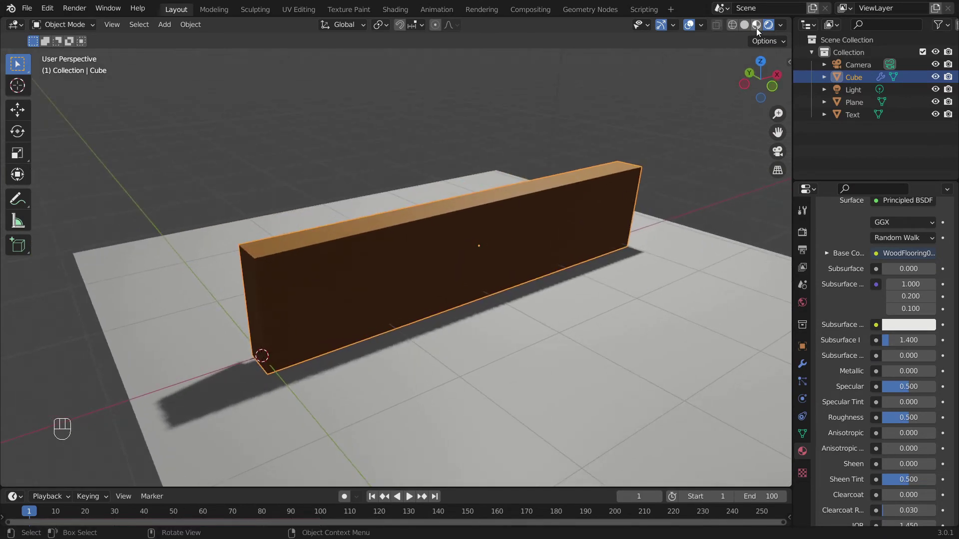
pyautogui.click(762, 27)
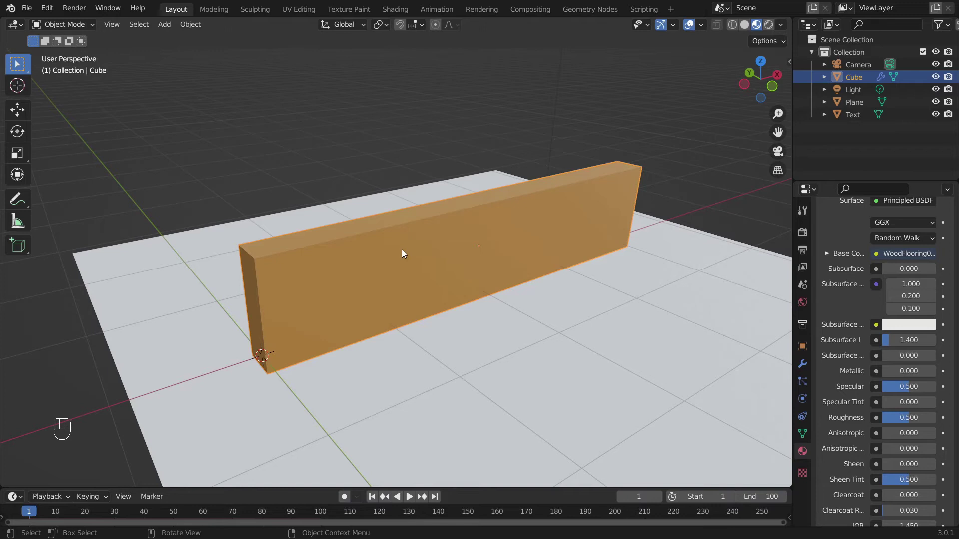
pyautogui.click(401, 248)
# - Link the box's wood-flooring material onto the CGI Guru text with Ctrl+L
pyautogui.moveTo(525, 278); pyautogui.dragTo(469, 272)
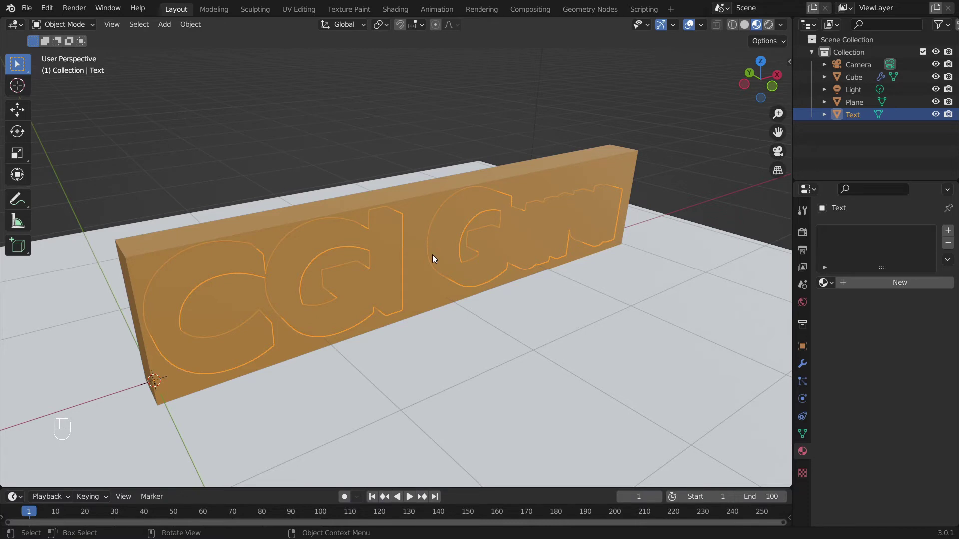
pyautogui.press('g')
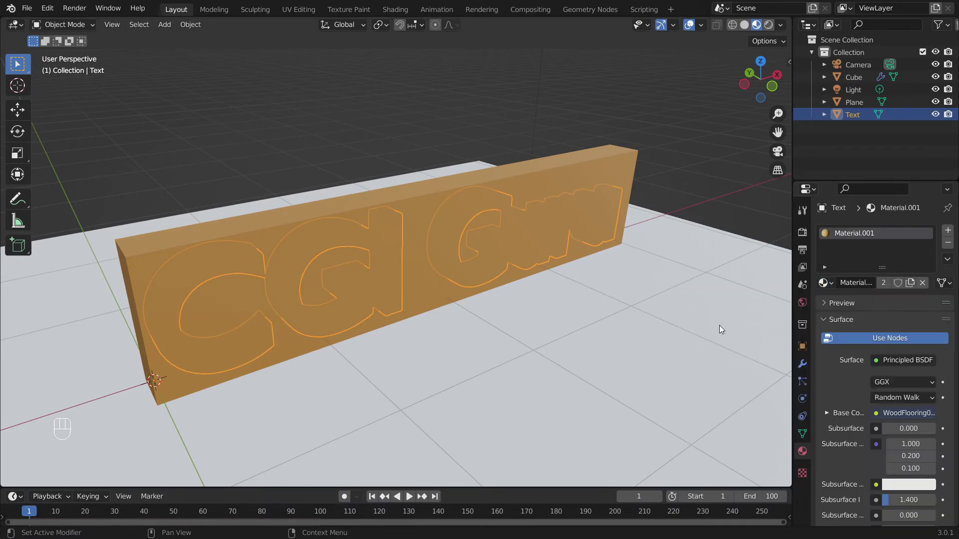
pyautogui.press('g')
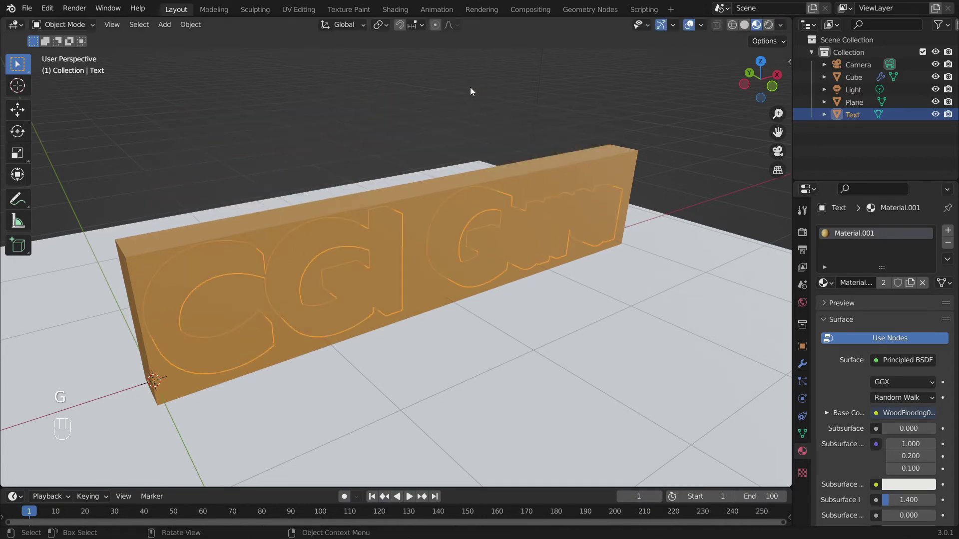
# - Face the text and start playing the explosion animation to check the result
pyautogui.moveTo(492, 179); pyautogui.dragTo(493, 184)
pyautogui.middleClick(541, 254)
pyautogui.click(536, 251)
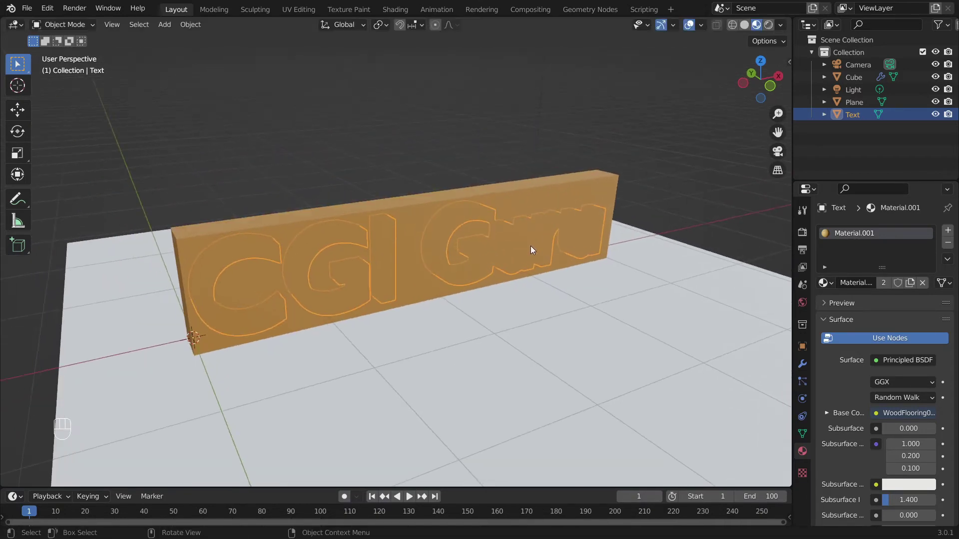
pyautogui.press('space')
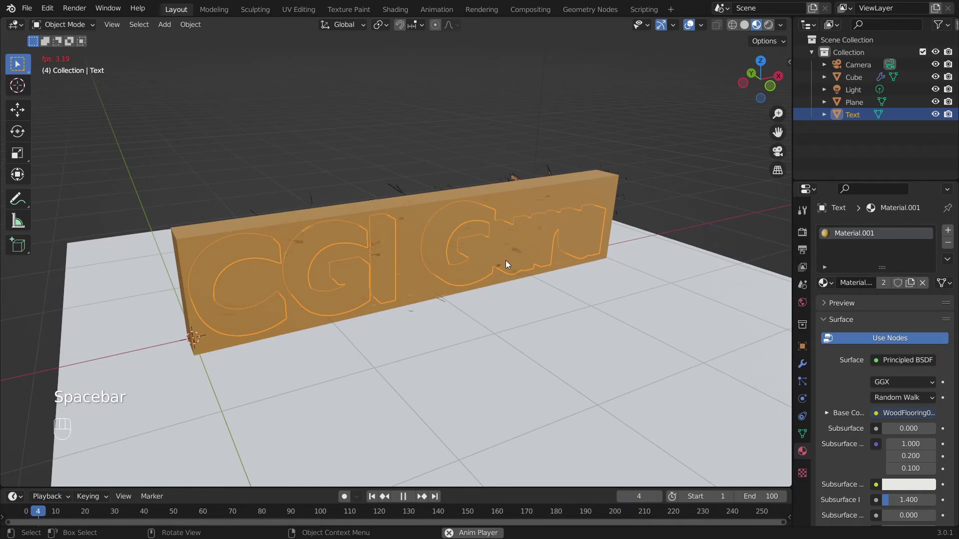
# - Play the box shattering progressively from one end via the Blend emission texture, then stop
pyautogui.press('space')
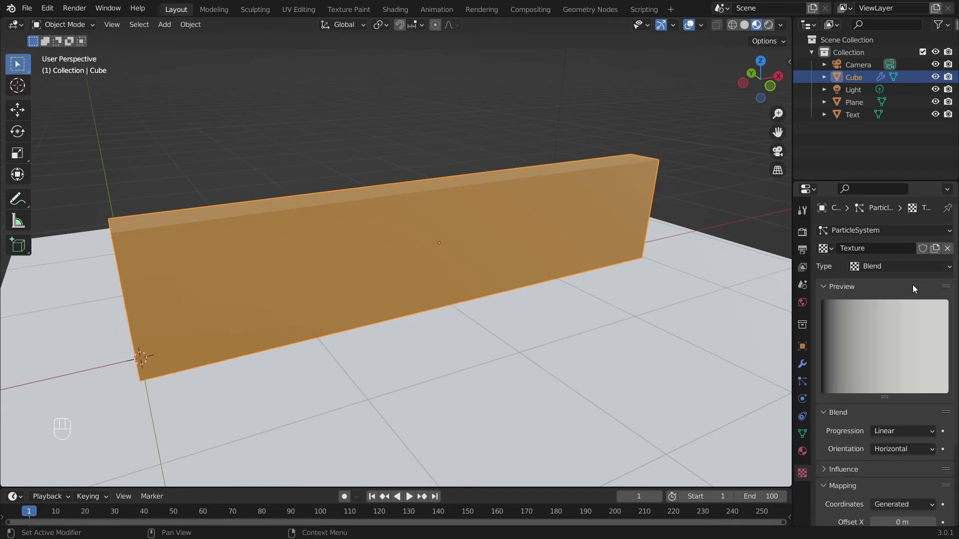
pyautogui.press('space')
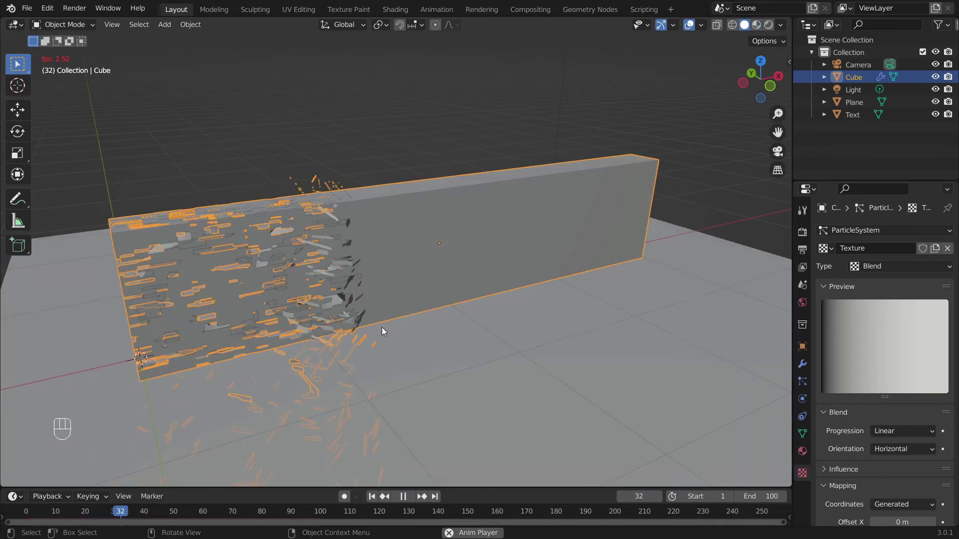
pyautogui.press('space')
# - Add a Solidify modifier with 0.01 m thickness after the Explode modifier on the box
pyautogui.moveTo(304, 256); pyautogui.dragTo(324, 266)
pyautogui.click(325, 266)
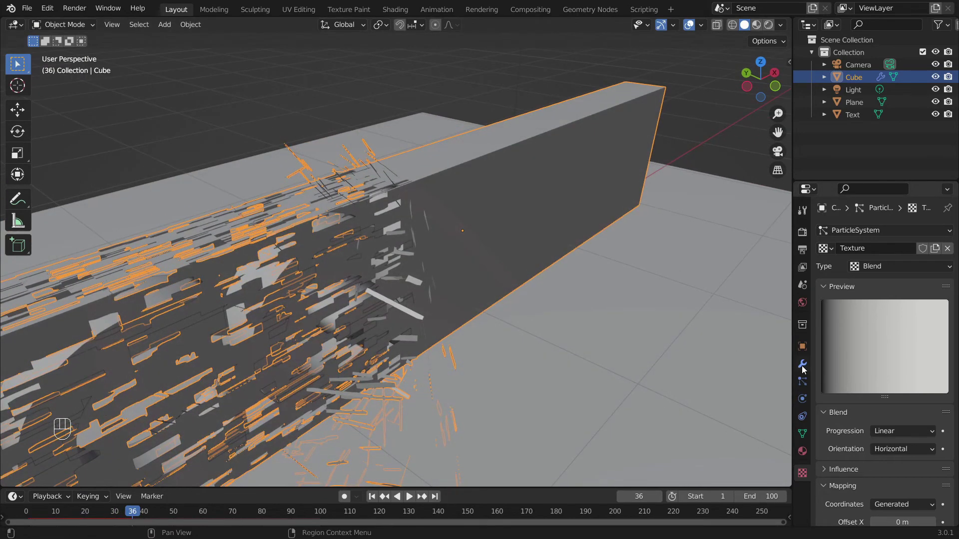
pyautogui.moveTo(887, 230); pyautogui.dragTo(433, 377)
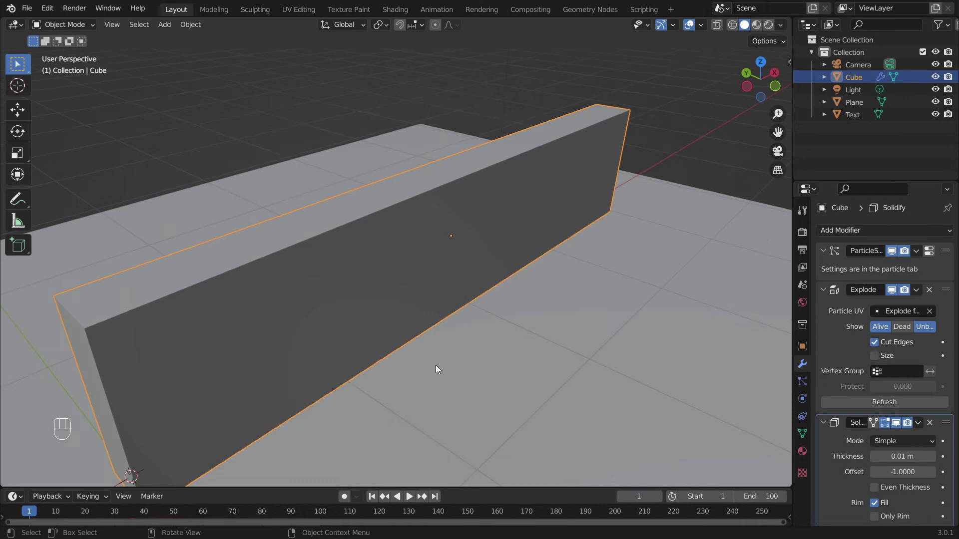
# - Briefly preview the solid-thickness fragments and reframe the view on the whole box
pyautogui.press('space')
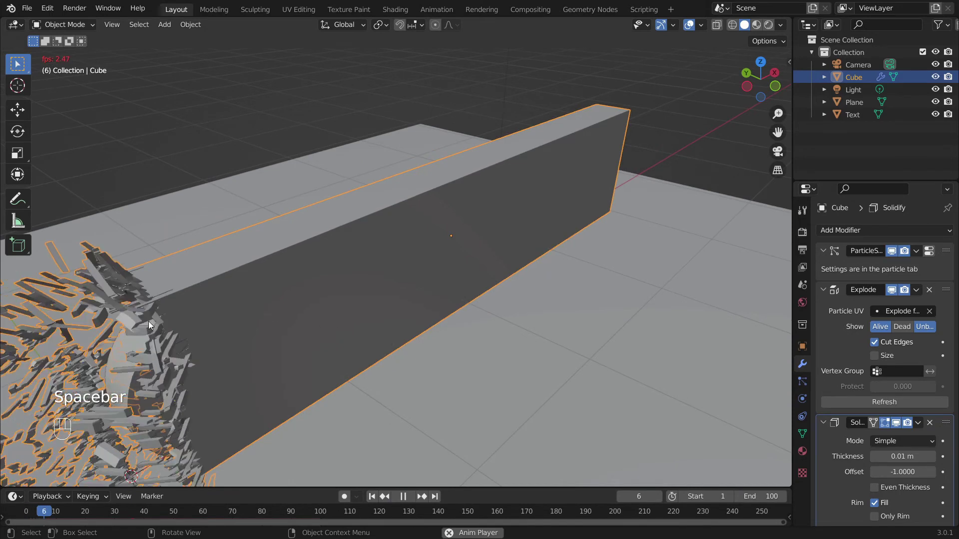
pyautogui.press('space')
pyautogui.middleClick(315, 314)
pyautogui.click(308, 311)
pyautogui.moveTo(376, 501); pyautogui.dragTo(351, 429)
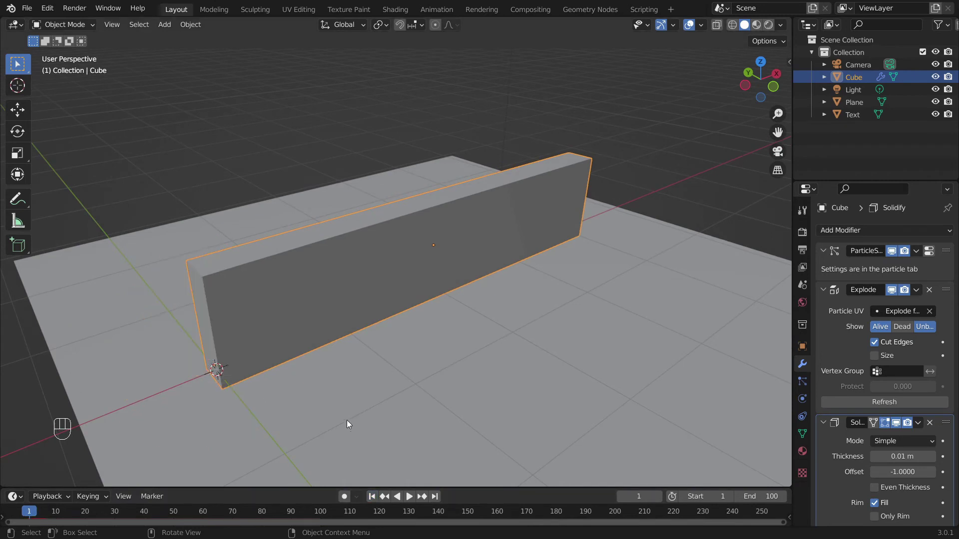
pyautogui.click(354, 400)
# - Replay the explosion up to frame 18 while orbiting around the shattering box
pyautogui.press('space')
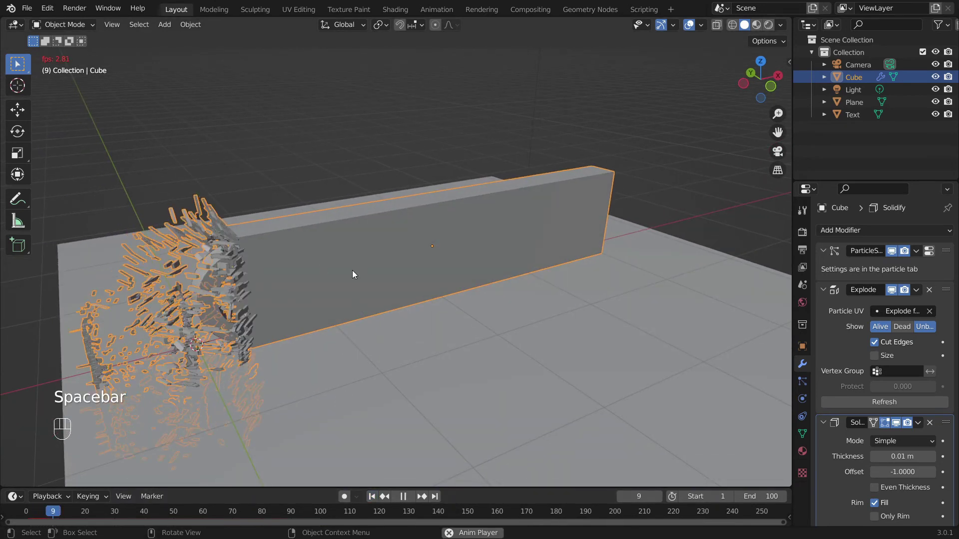
pyautogui.moveTo(360, 270); pyautogui.dragTo(375, 363)
pyautogui.press('space')
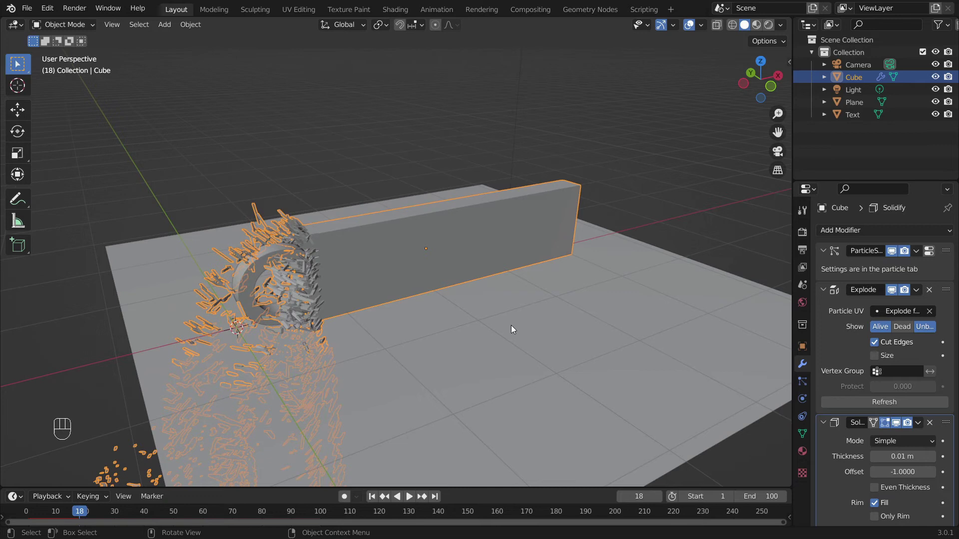
# - Give the ground plane Collision physics with particle damping 1 and friction 1, then replay the explosion
pyautogui.click(516, 327)
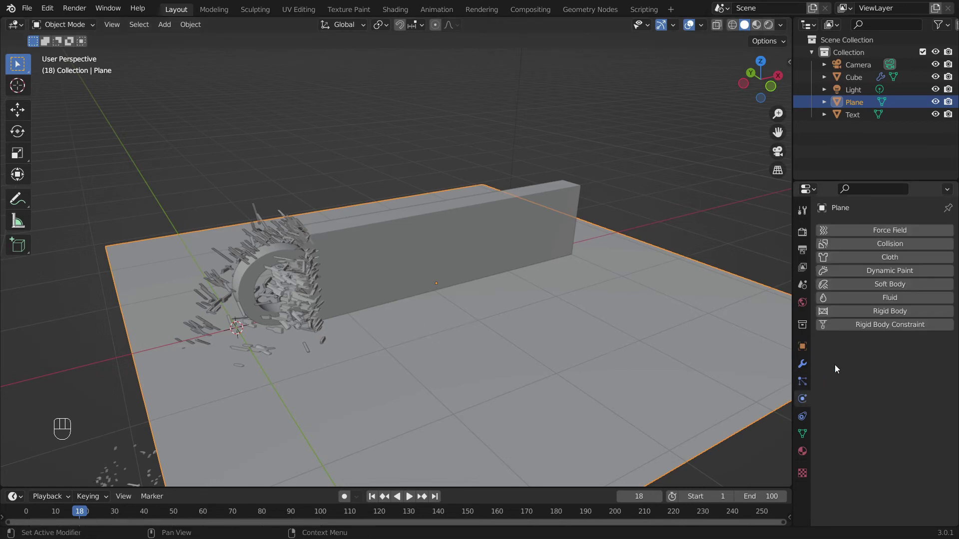
pyautogui.click(902, 251)
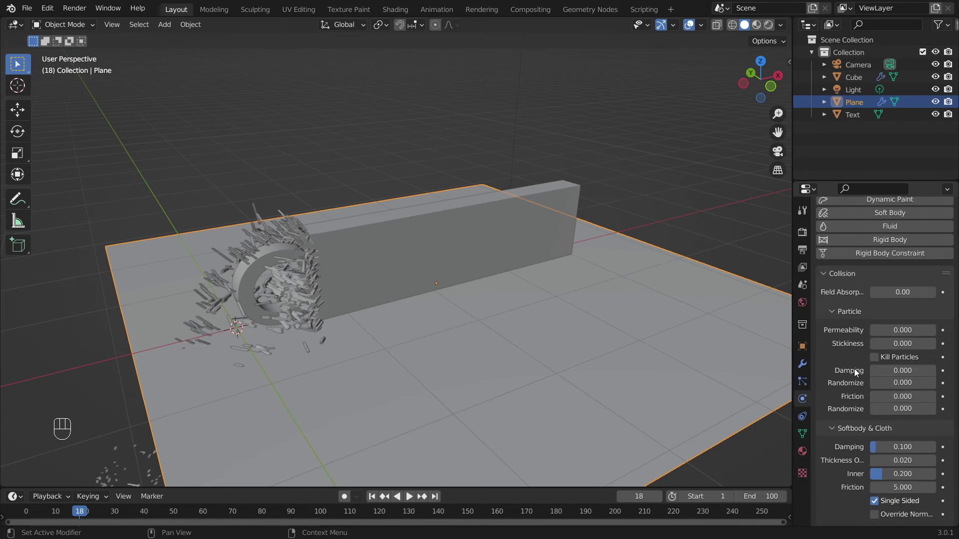
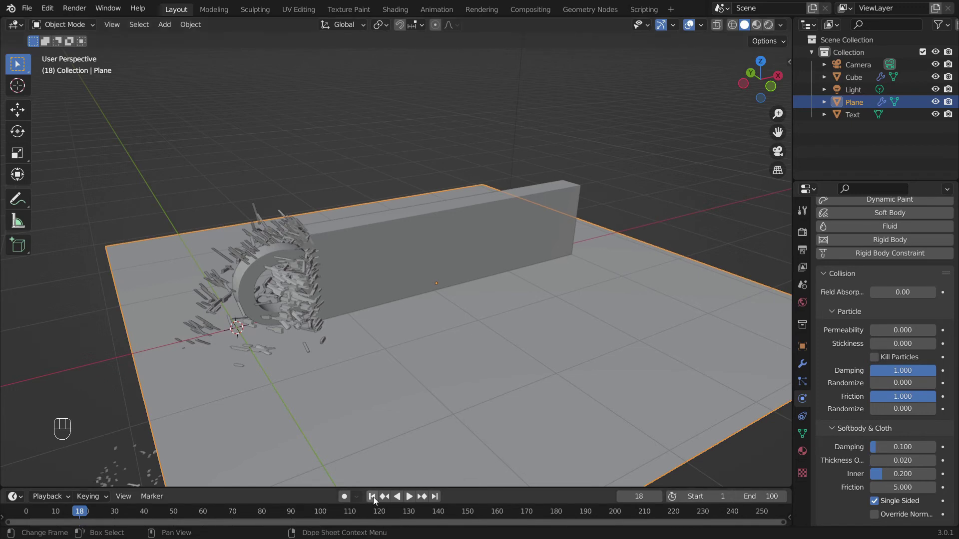
pyautogui.press('space')
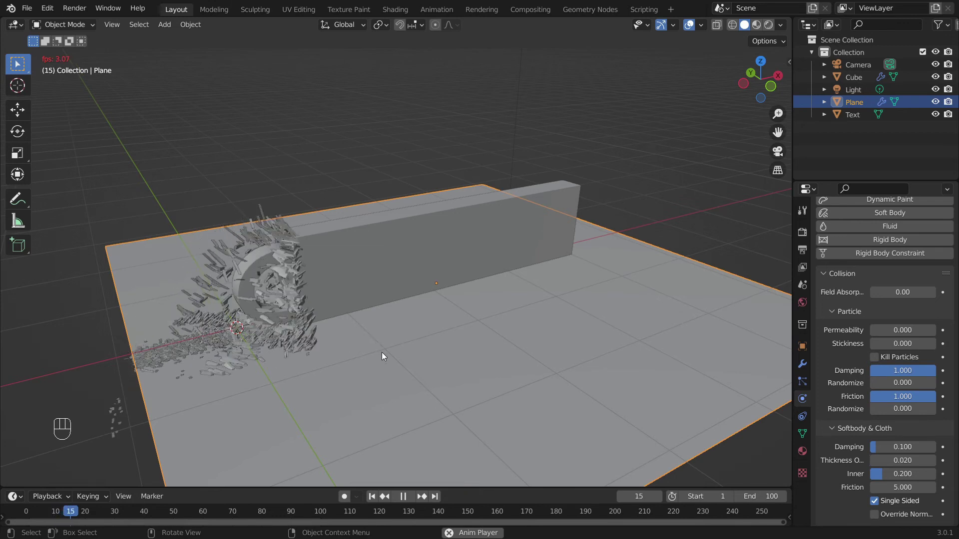
pyautogui.press('space')
# - Make the CGI Guru text a particle Collision object with damping 1 and rewind to frame 1
pyautogui.click(290, 259)
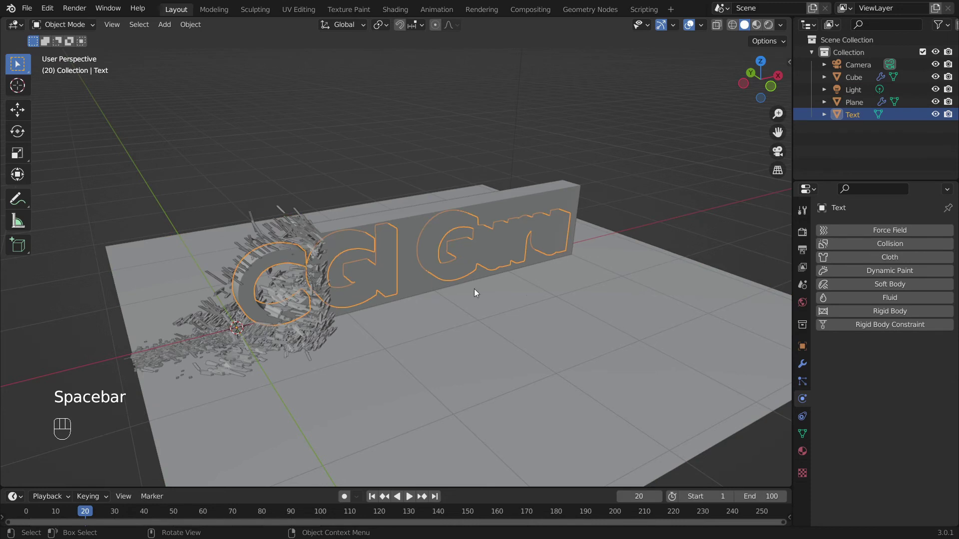
pyautogui.moveTo(874, 249); pyautogui.dragTo(908, 442)
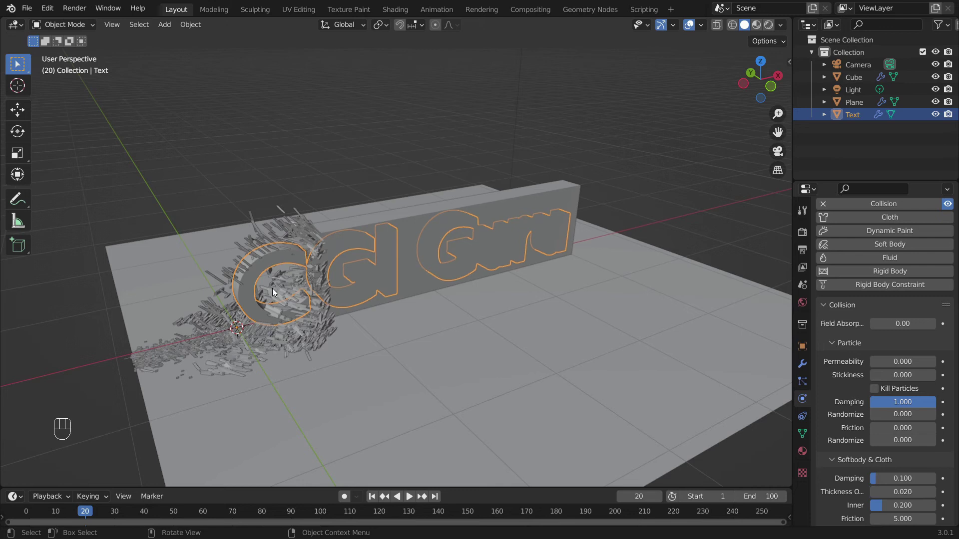
pyautogui.click(375, 501)
pyautogui.press('alt+a')
# - Test the explosion against the colliders and return the timeline to frame 1
pyautogui.press('space')
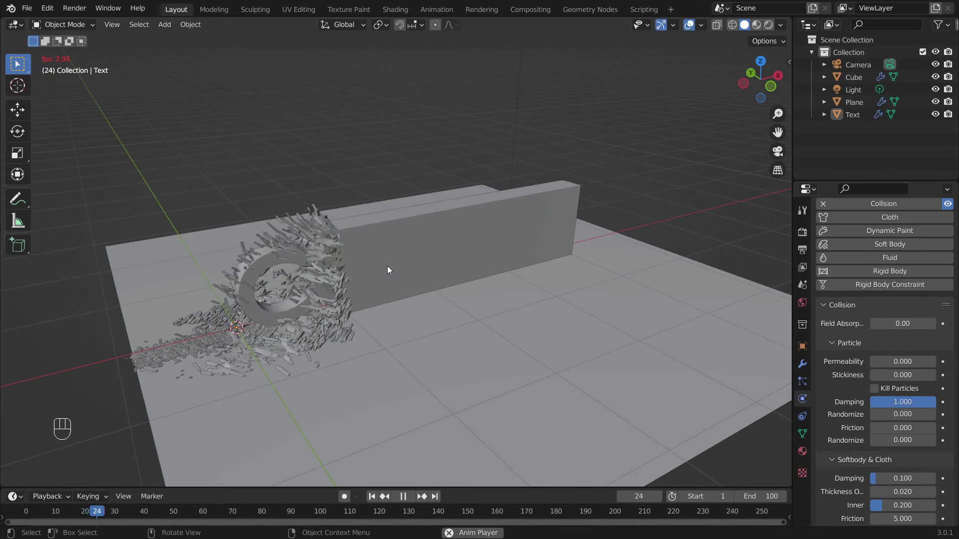
pyautogui.press('space')
pyautogui.moveTo(375, 502); pyautogui.dragTo(413, 293)
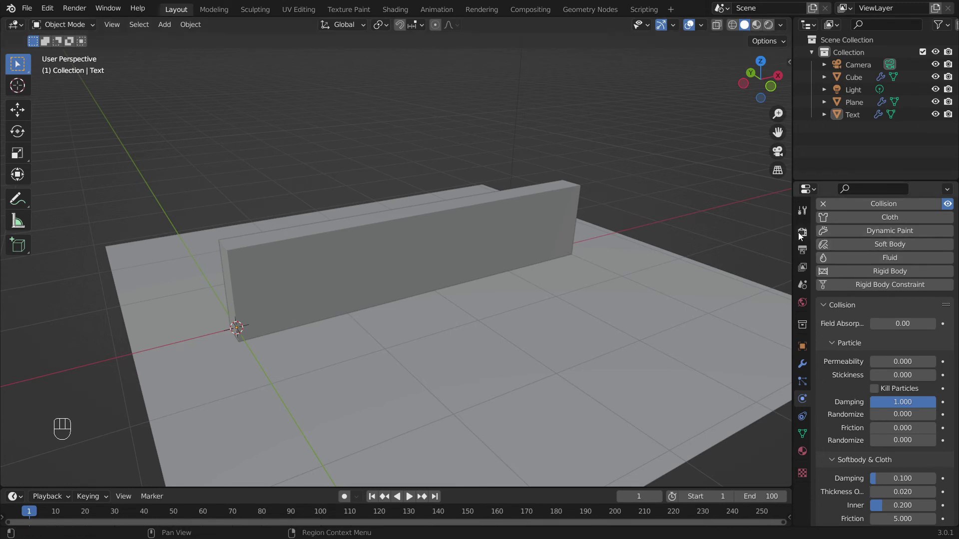
# - Set Render and Viewport samples to 32 in Render Properties
pyautogui.click(806, 233)
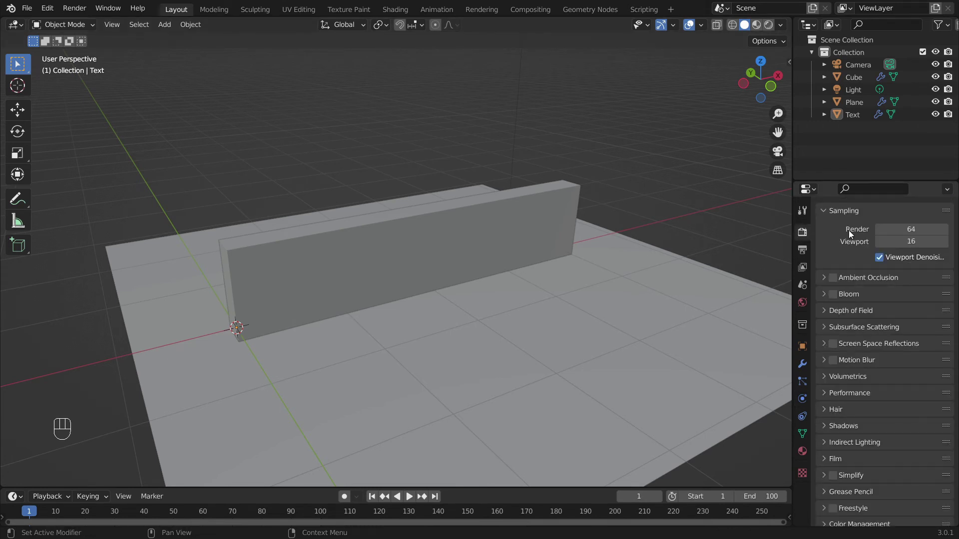
pyautogui.moveTo(908, 233); pyautogui.dragTo(906, 244)
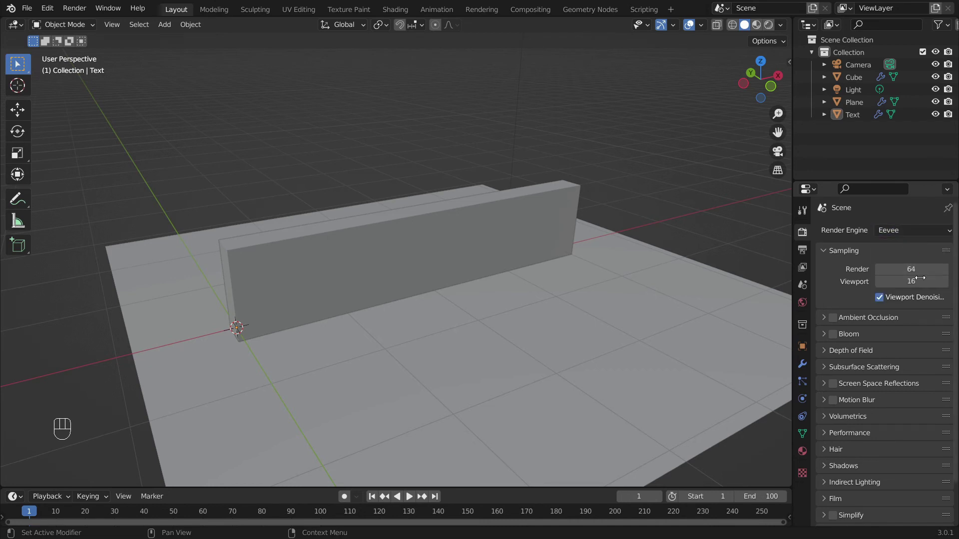
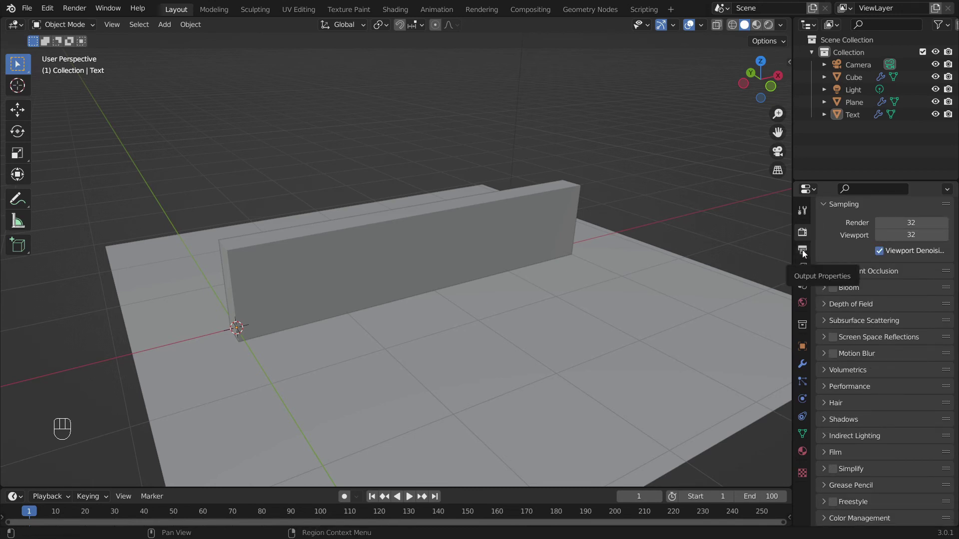
# - Set output to an AVI JPEG movie in RGB at 100% quality, saving to /tmp
pyautogui.click(805, 255)
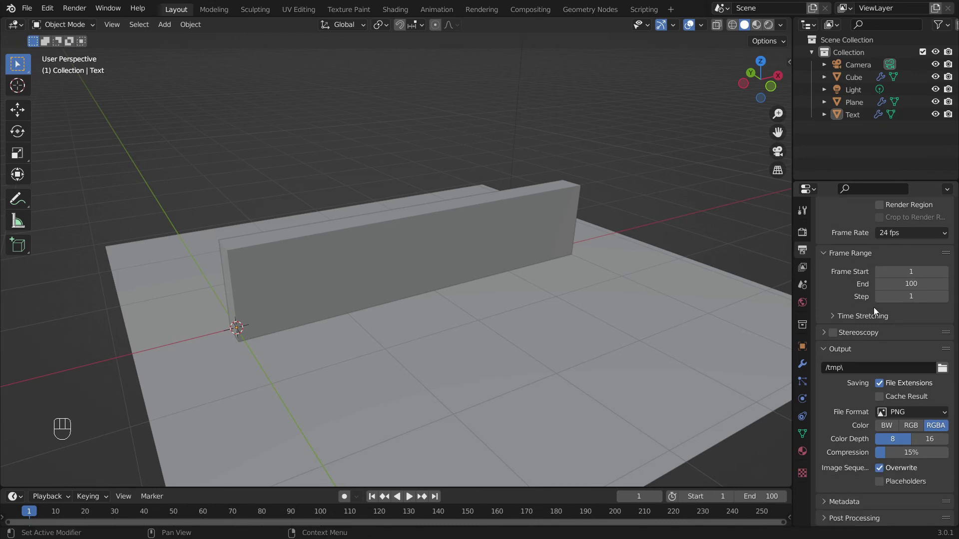
pyautogui.moveTo(913, 412); pyautogui.dragTo(910, 450)
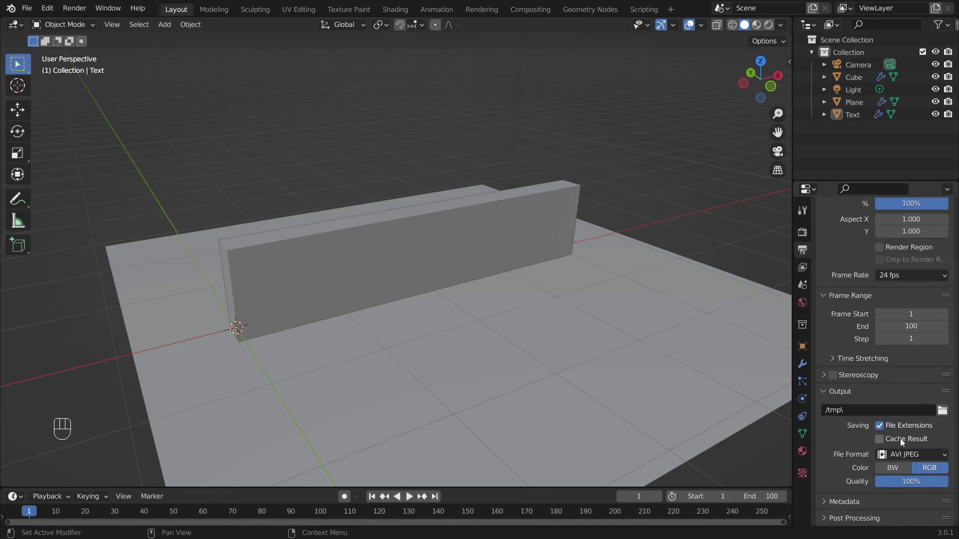
pyautogui.moveTo(932, 460); pyautogui.dragTo(894, 239)
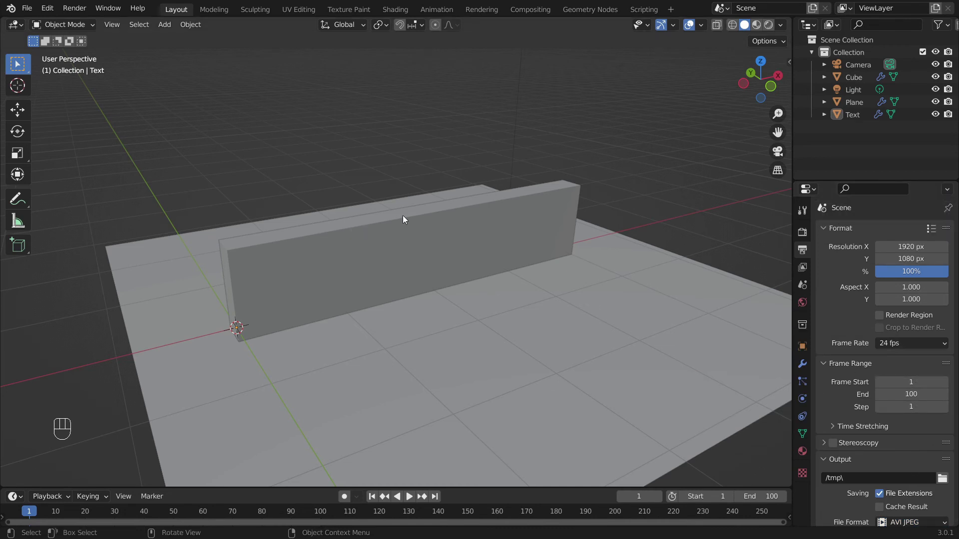
# - Switch to top view over the whole floor and duplicate the existing light with Shift+D
pyautogui.middleClick(445, 247)
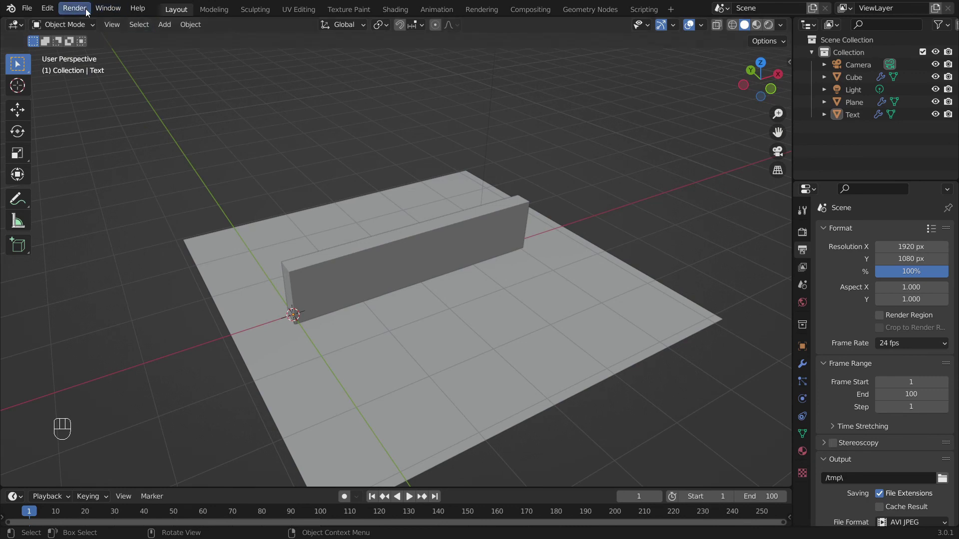
pyautogui.moveTo(88, 12); pyautogui.dragTo(224, 63)
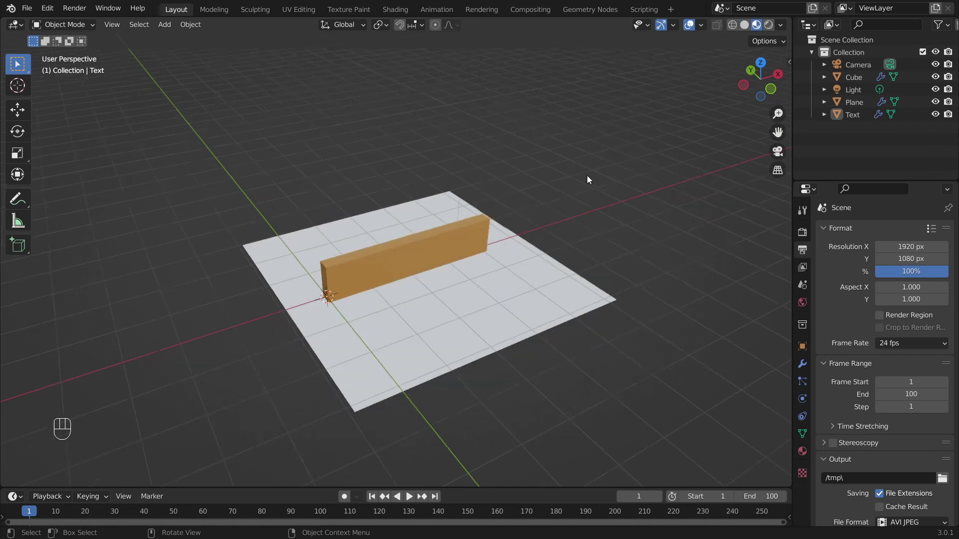
pyautogui.press('KP_7')
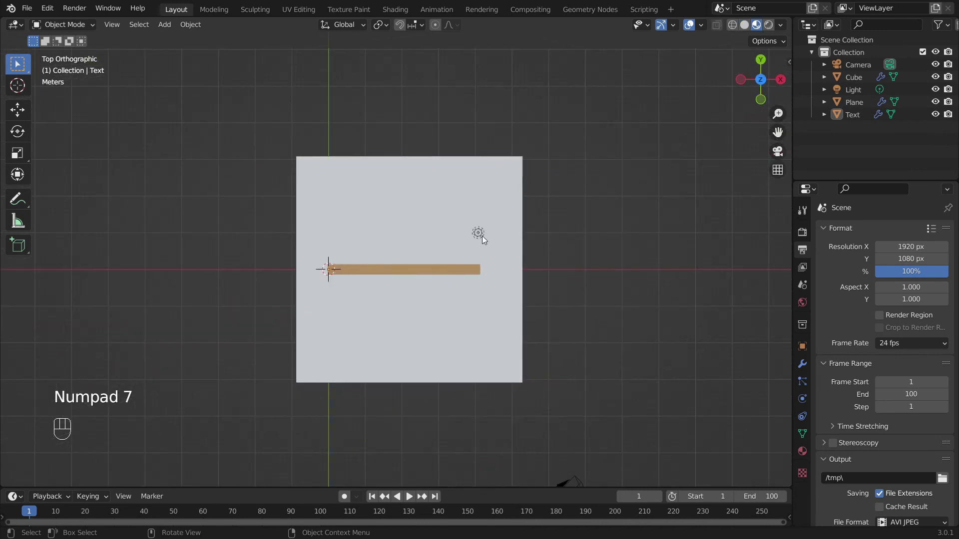
pyautogui.click(773, 28)
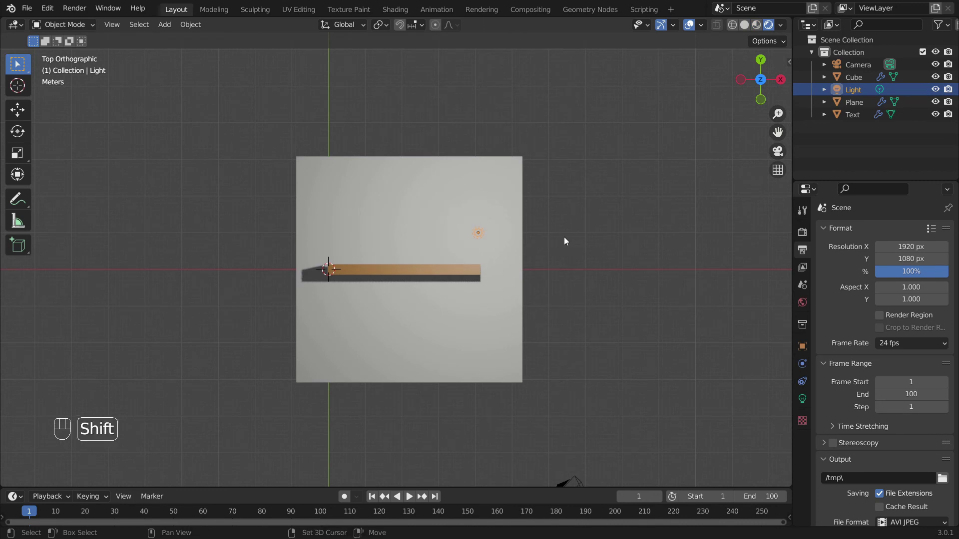
pyautogui.press('shift+d')
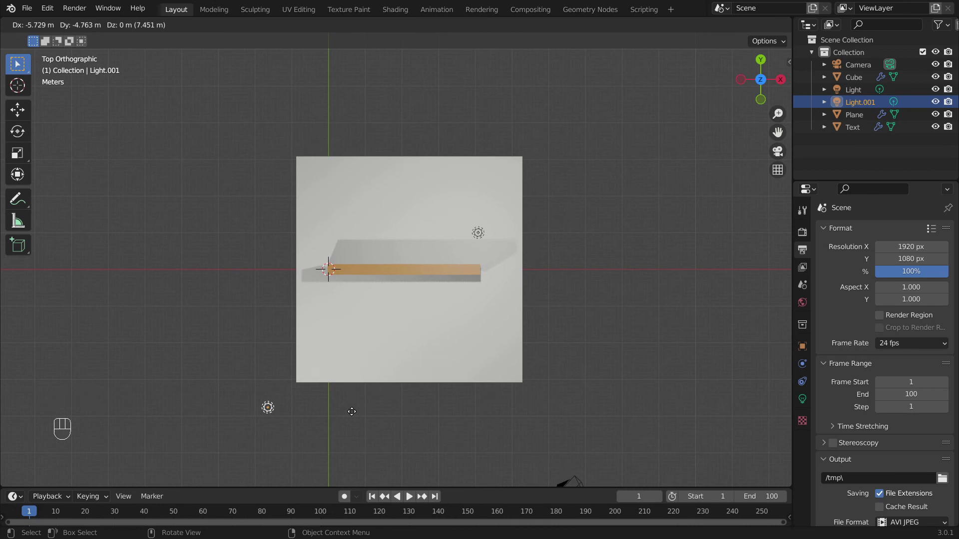
# - Place Light.001 near the floor's lower-left corner so the box casts shadows, then return to perspective
pyautogui.moveTo(463, 369); pyautogui.dragTo(537, 302)
pyautogui.moveTo(563, 295); pyautogui.dragTo(518, 264)
pyautogui.moveTo(538, 256); pyautogui.dragTo(477, 256)
pyautogui.click(462, 263)
pyautogui.middleClick(455, 254)
pyautogui.click(455, 247)
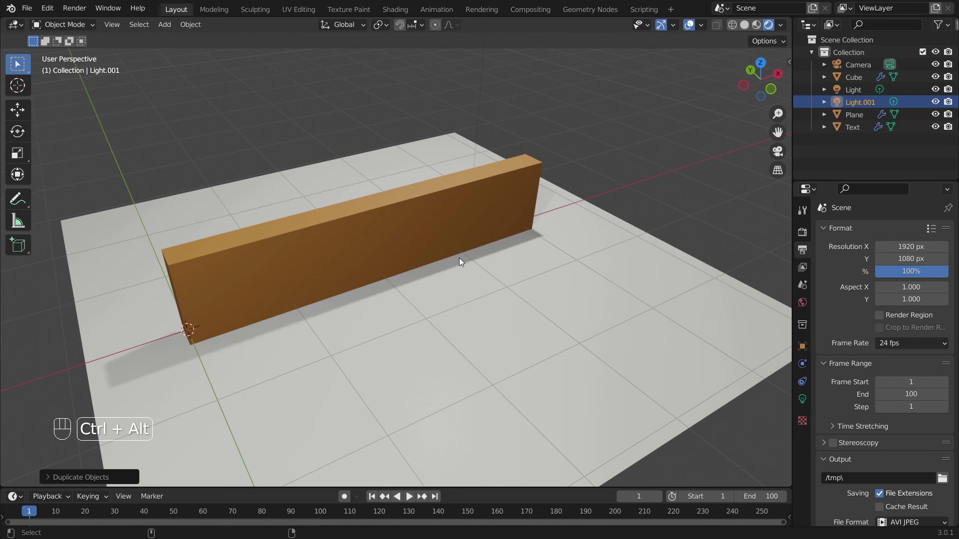
# - Align the camera to the view, pull it back to frame the box and scale the floor to fill the shot
pyautogui.press('ctrl+alt+KP_0')
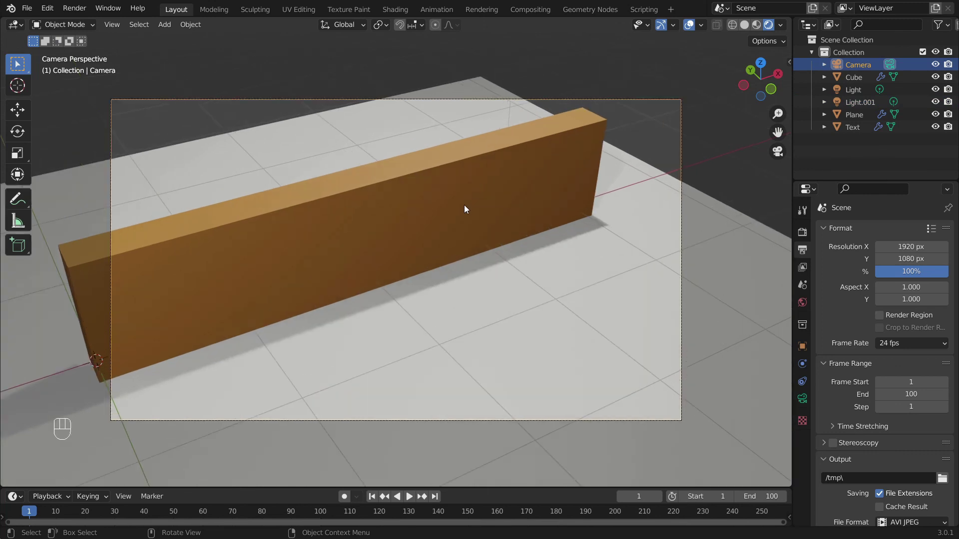
pyautogui.press('g')
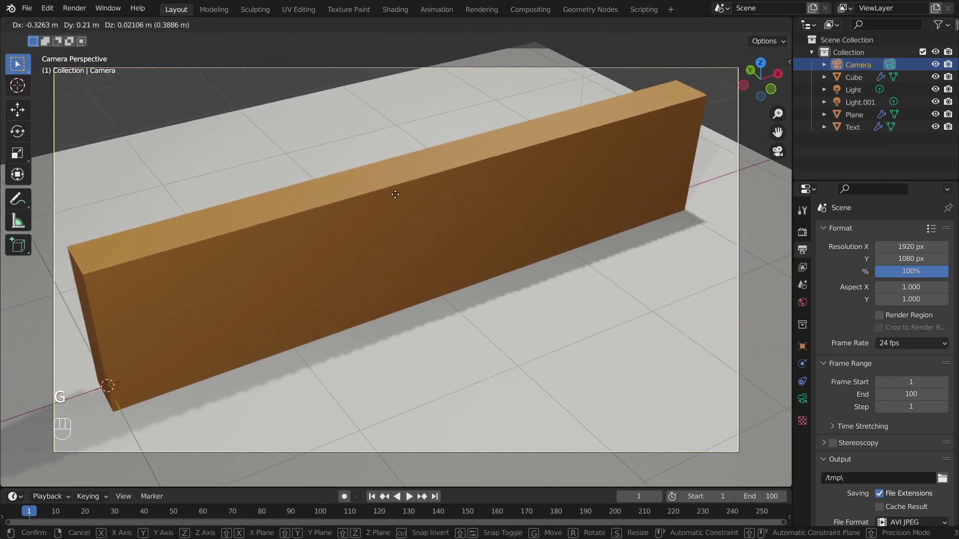
pyautogui.press('g')
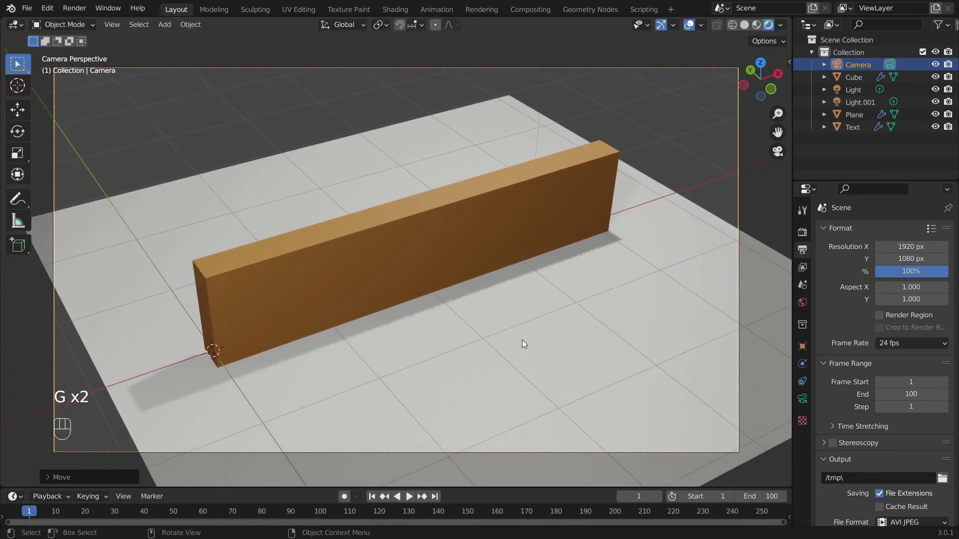
pyautogui.press('s')
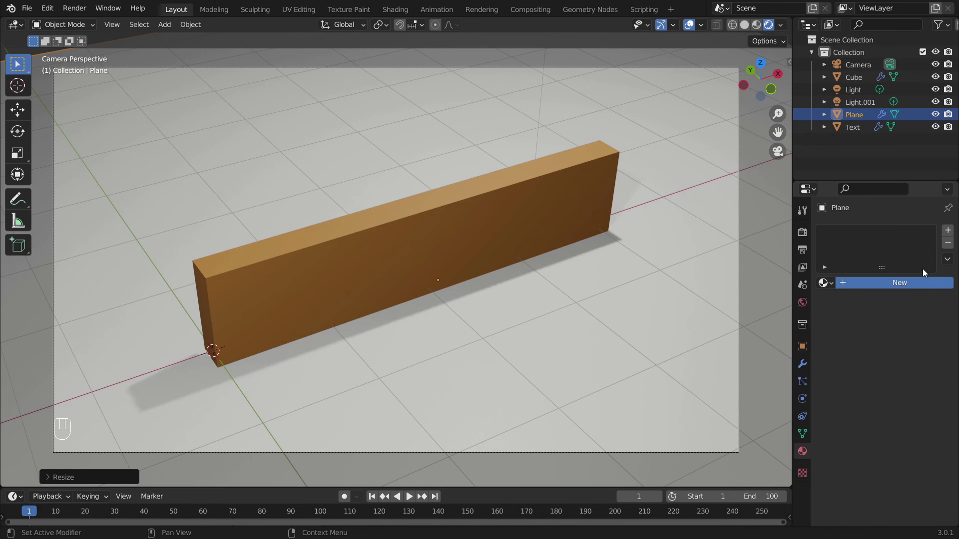
# - Give the ground plane a new material (Material.002) and start setting its base colour to yellow
pyautogui.click(939, 248)
pyautogui.click(907, 415)
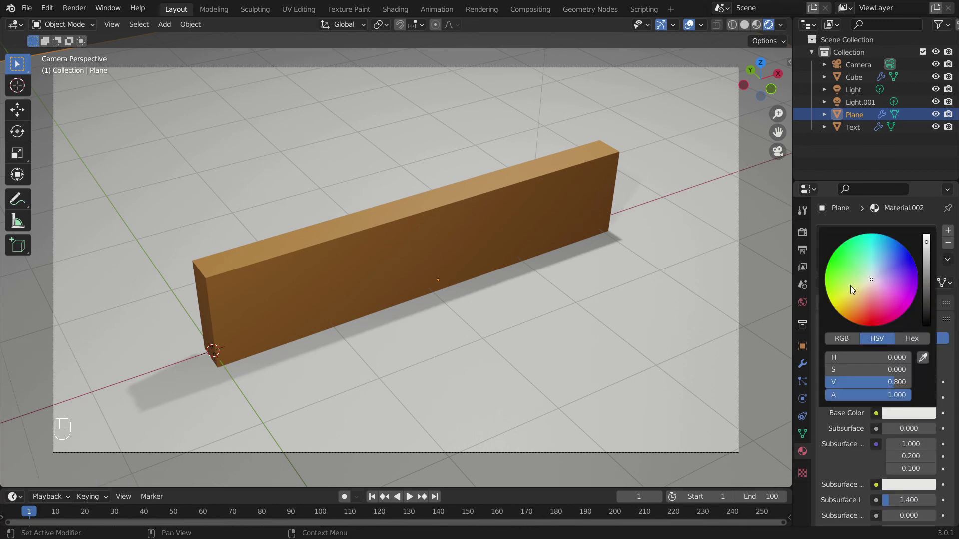